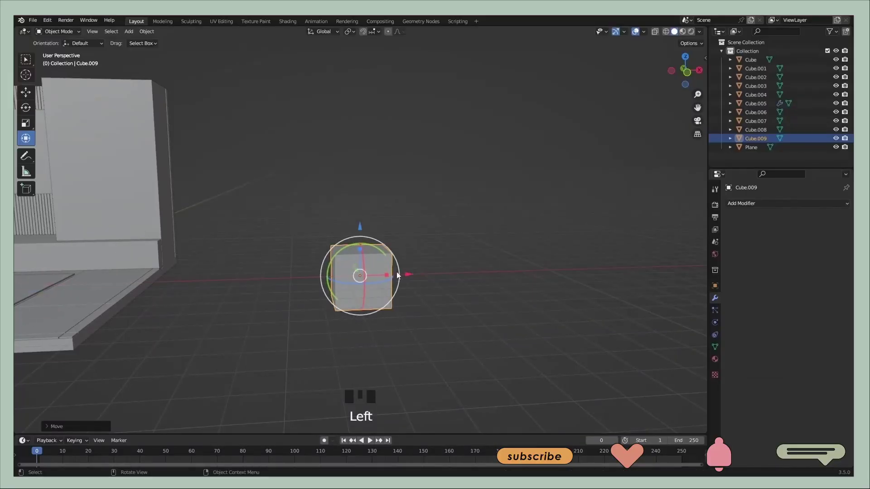
Flatten Cube.009 into a thick slab, place it on the floor and stretch it wider
click(359, 221)
click(361, 218)
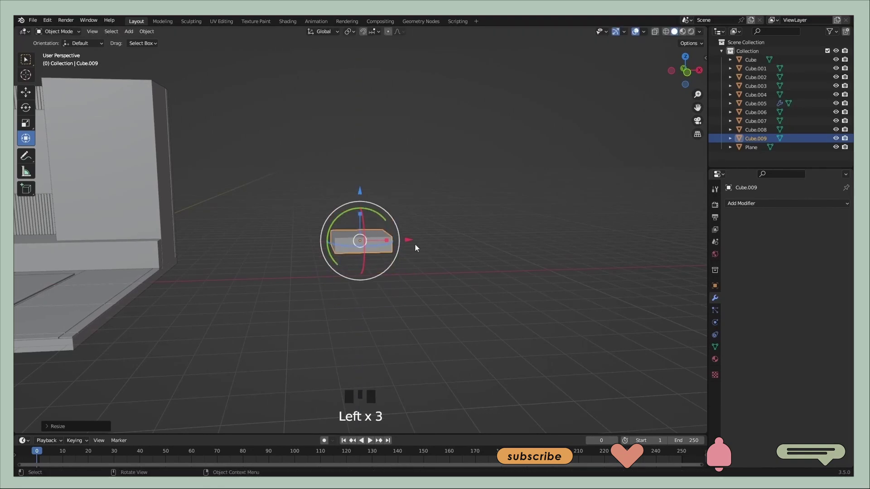
click(362, 194)
key(s)
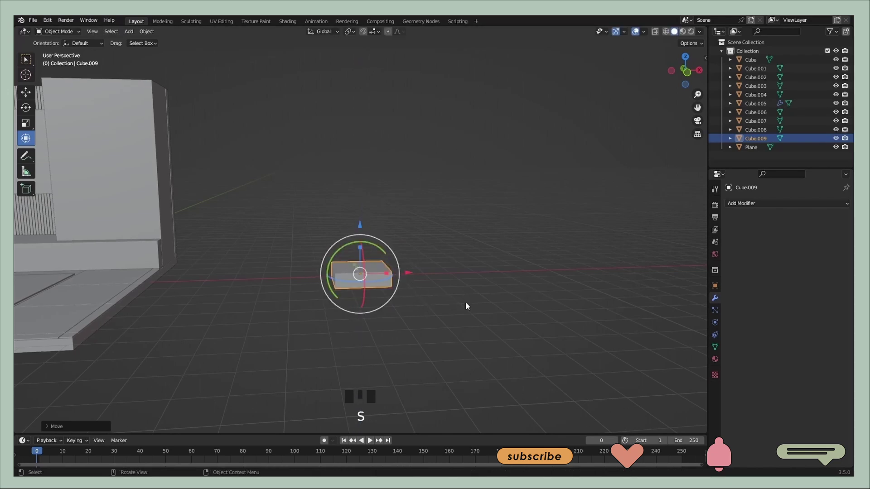
click(390, 275)
drag(443, 283, 413, 268)
click(413, 268)
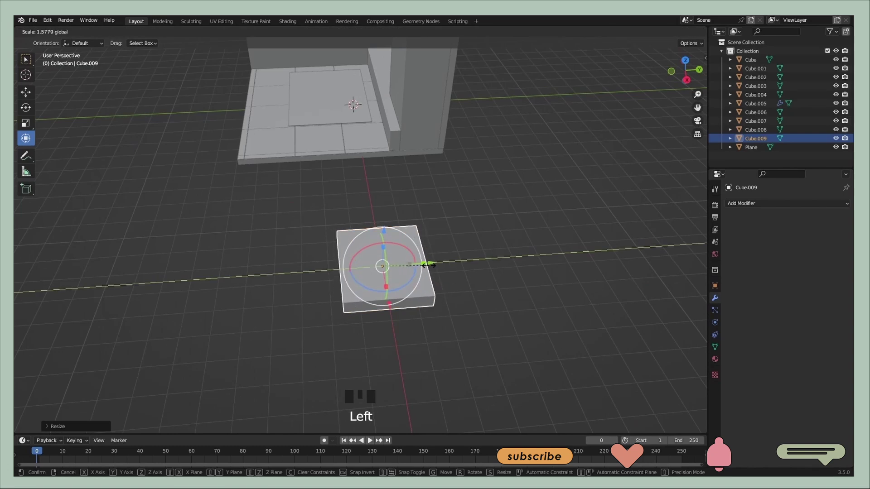
drag(408, 305, 396, 264)
click(396, 264)
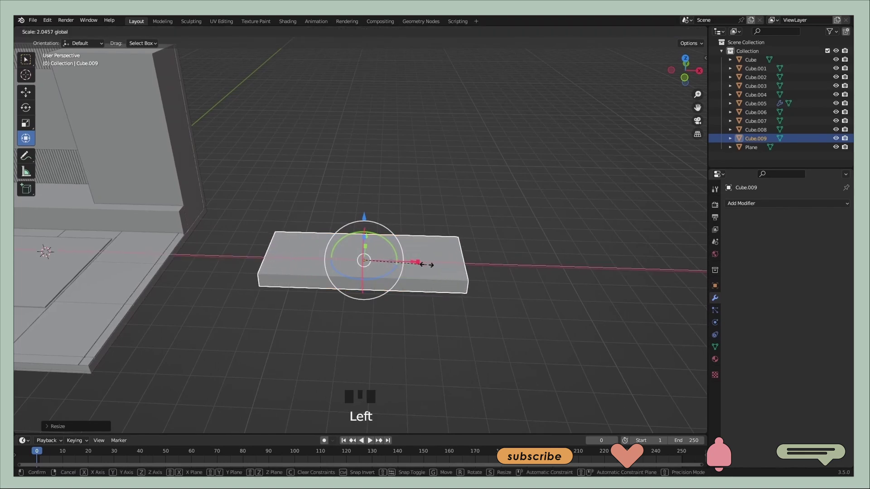
Stretch the slab longer and deeper toward the front to form the rectangular sofa base
click(428, 309)
drag(397, 306, 416, 274)
scroll(up, 3)
drag(417, 291, 443, 252)
drag(476, 251, 400, 287)
click(400, 287)
click(419, 288)
Loop-cut the base mesh and extrude its back faces up into a backrest
middle_click(481, 294)
key(shift+r)
key(Tab)
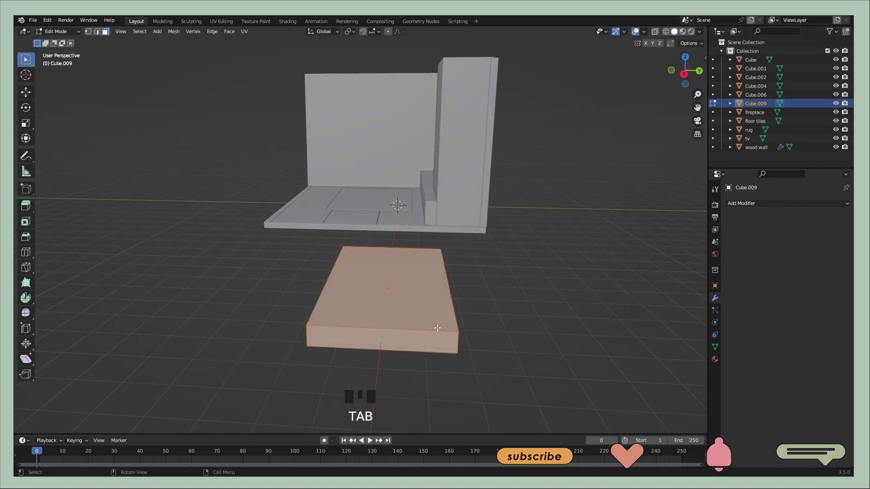
key(ctrl+r)
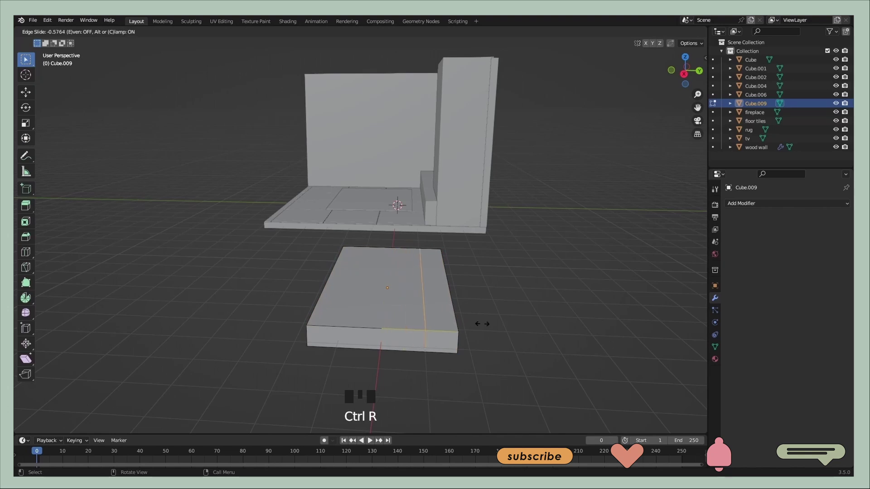
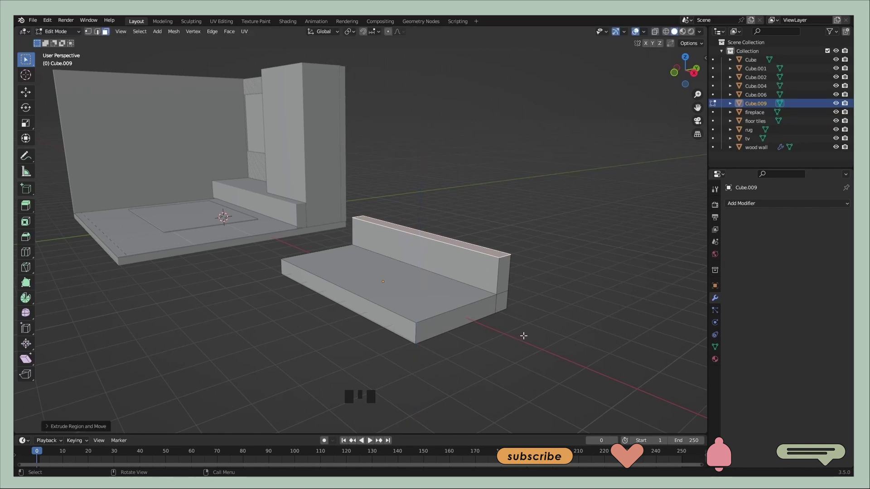
key(Tab)
Flatten a new cube into a thin cushion slab and lay it onto the seat
click(519, 323)
drag(518, 330, 562, 119)
key(shift+a)
click(252, 216)
click(410, 243)
From top view, resize and move the cushion so it fills the right half of the seat
click(413, 252)
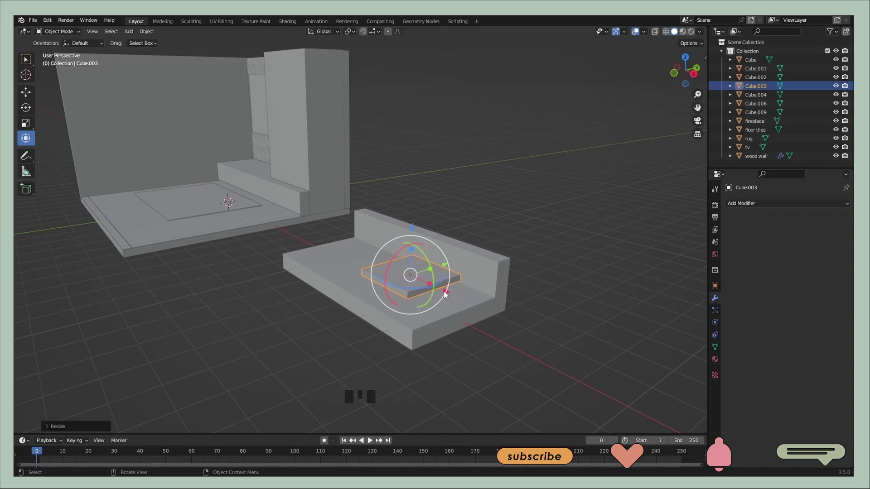
click(687, 59)
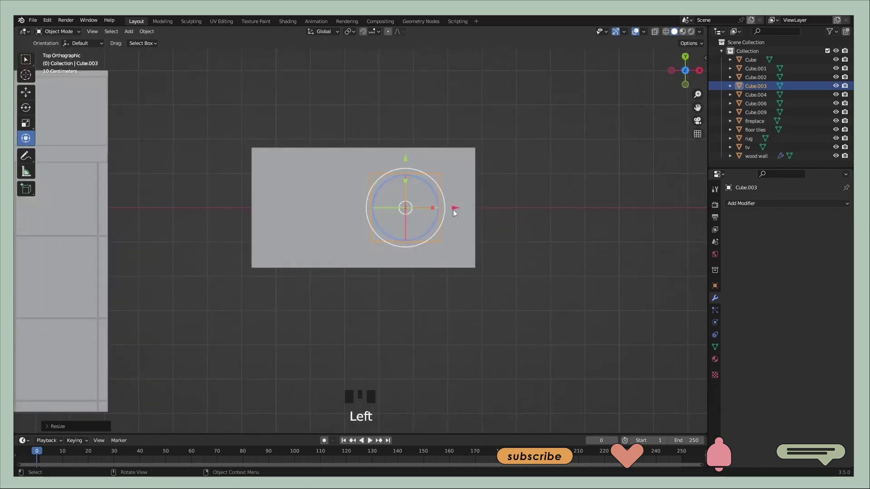
click(460, 212)
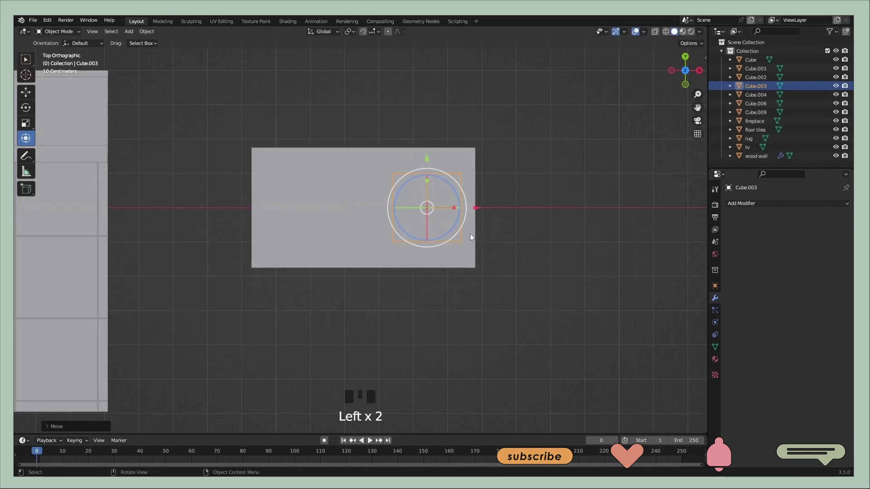
click(430, 183)
click(457, 209)
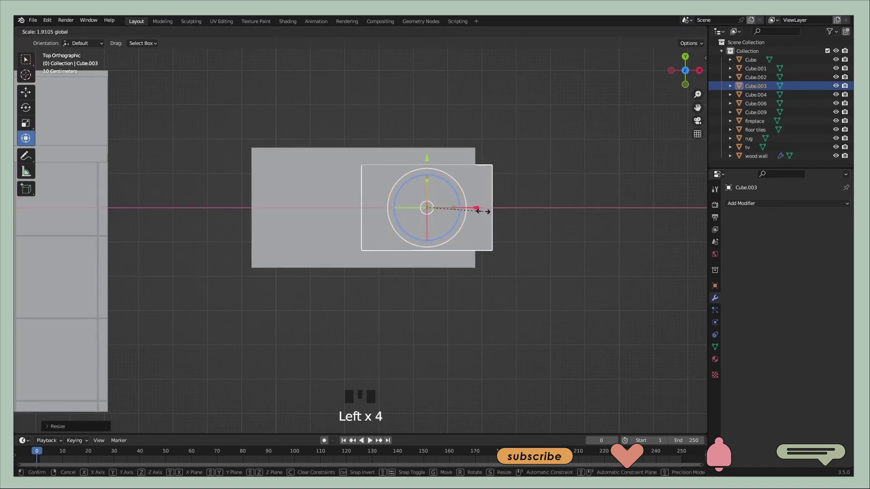
click(428, 160)
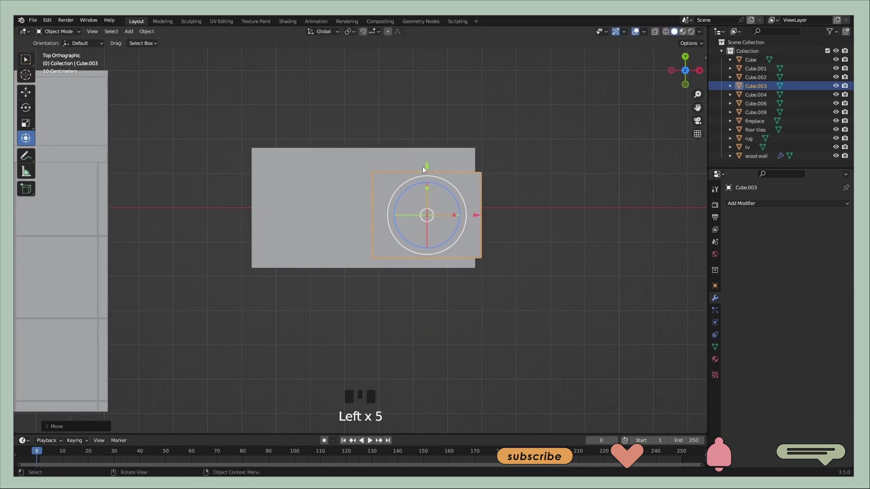
click(475, 217)
click(420, 194)
click(419, 169)
click(470, 221)
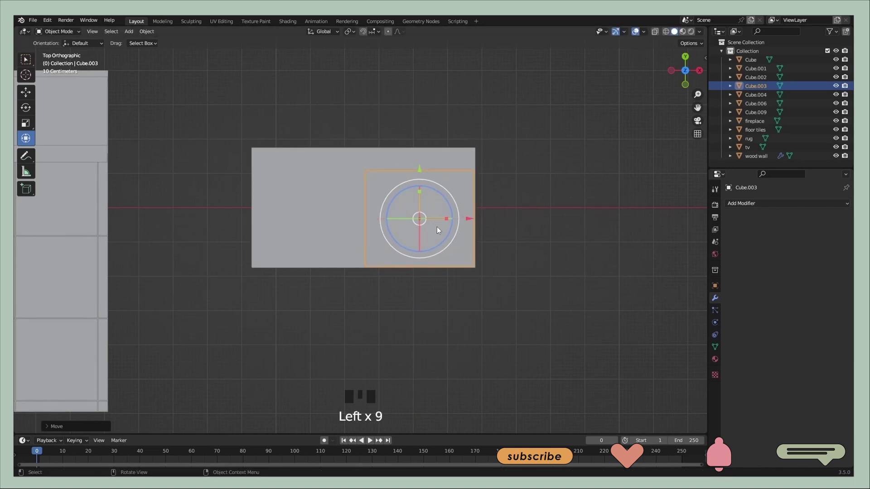
Paste a duplicate cushion onto the left half and lower both cushions onto the seat surface
key(ctrl+v)
click(460, 214)
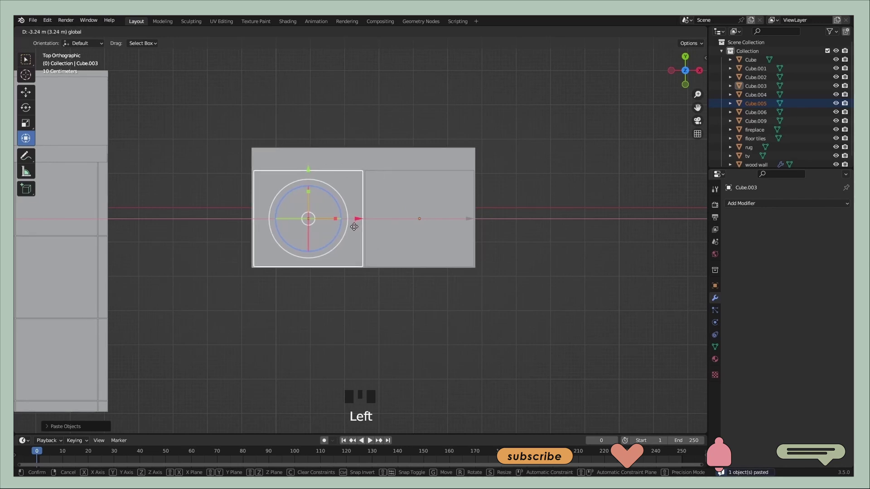
click(550, 229)
drag(517, 266, 419, 188)
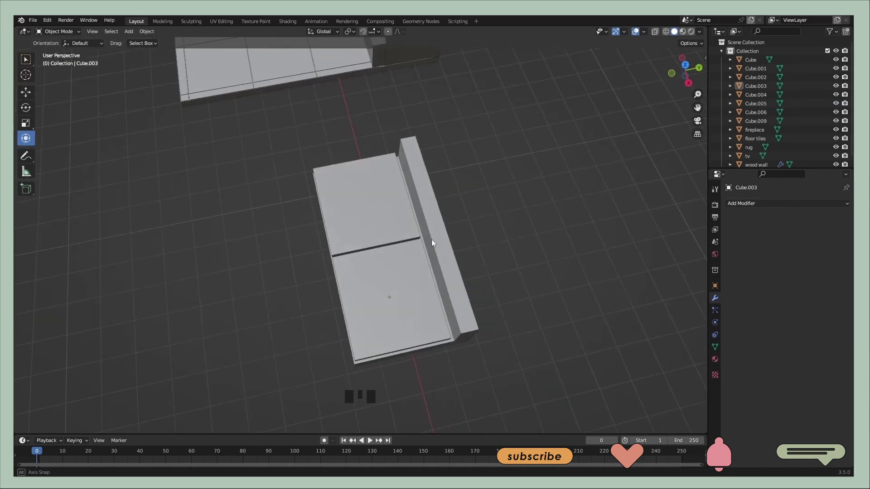
click(397, 270)
drag(479, 284, 377, 224)
click(377, 225)
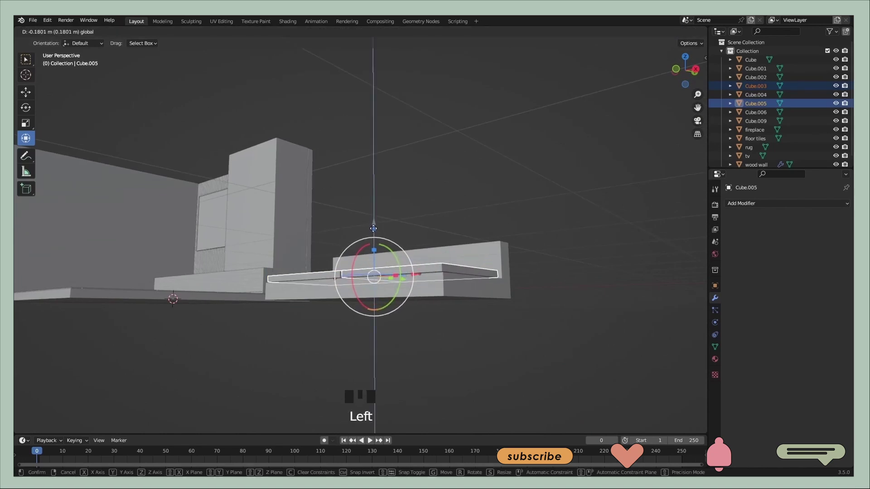
drag(498, 234, 432, 277)
click(431, 276)
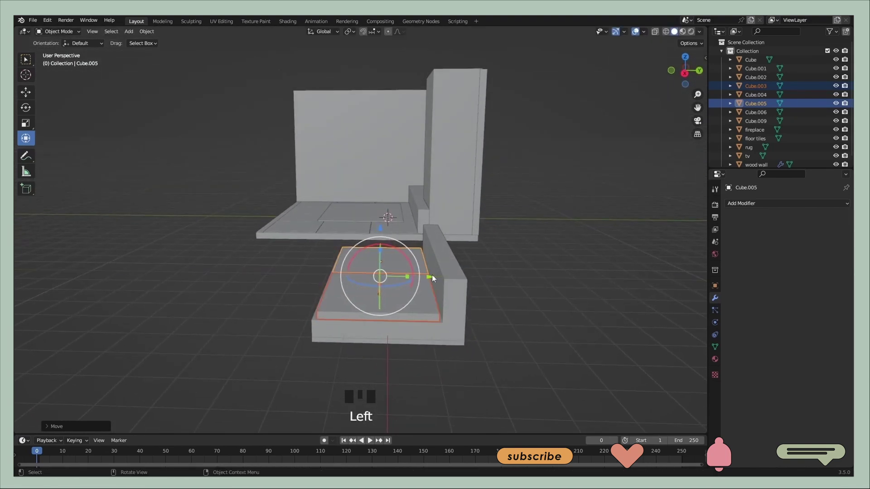
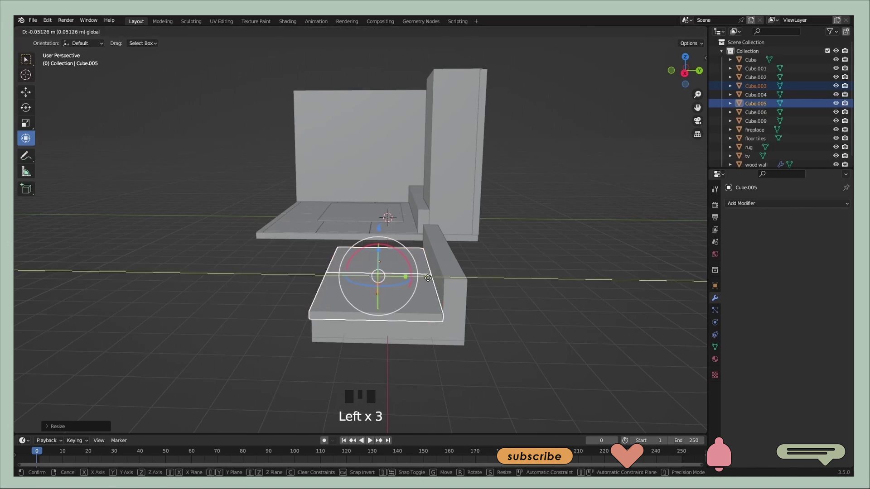
click(532, 282)
middle_click(507, 287)
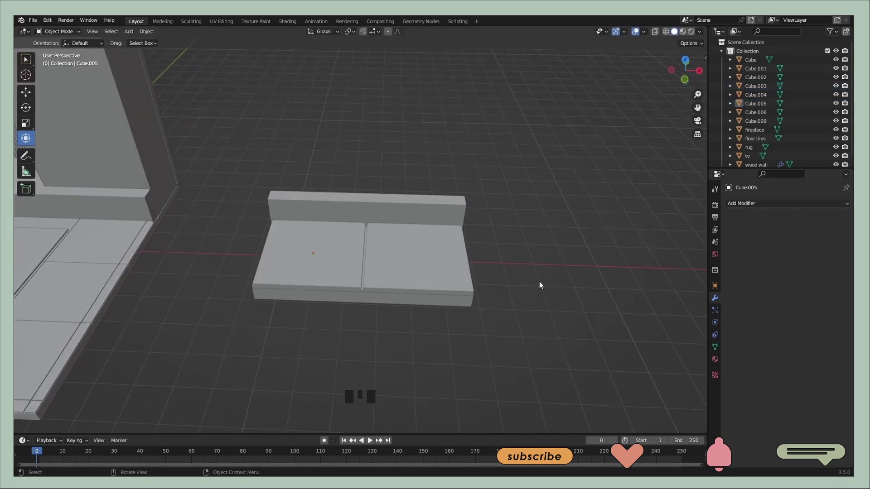
Copy both seat cushions, paste them above the seat and rotate the copies 90° upright
drag(535, 259, 420, 285)
click(420, 285)
click(363, 260)
click(401, 295)
key(ctrl+c)
key(ctrl+v)
click(378, 227)
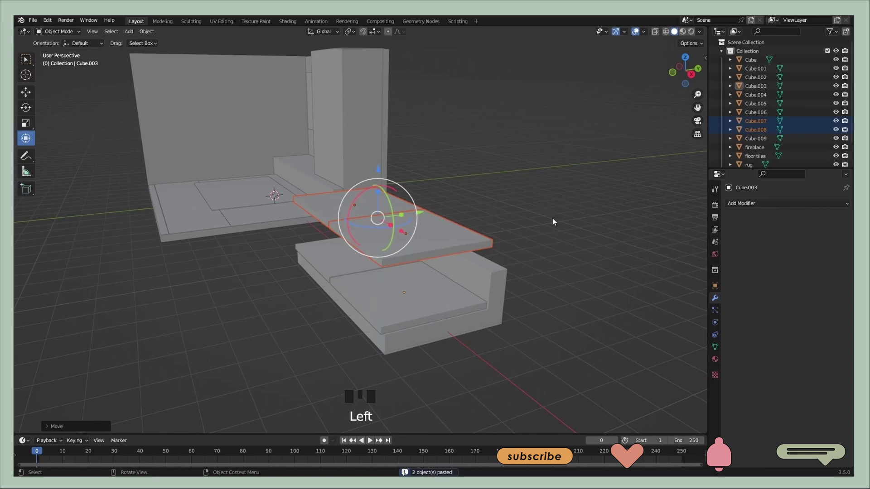
key(r)
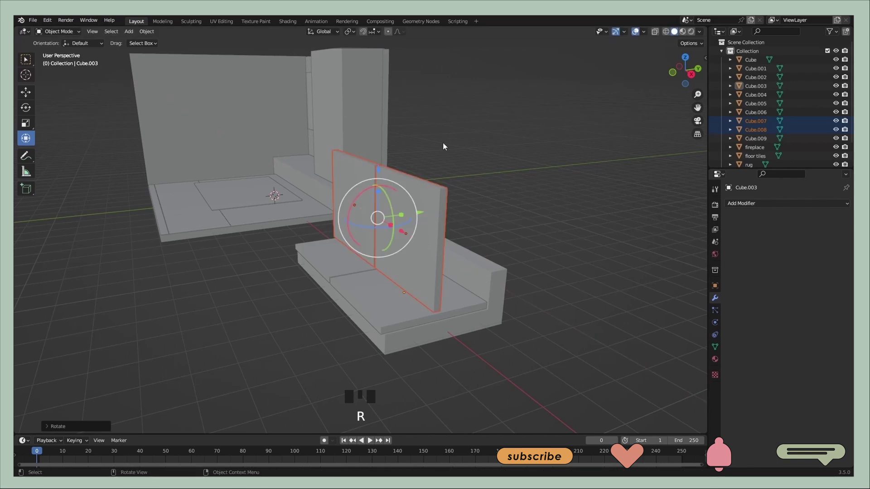
click(381, 196)
Thin the upright copies and move them against the backrest as back cushions
middle_click(429, 207)
click(410, 221)
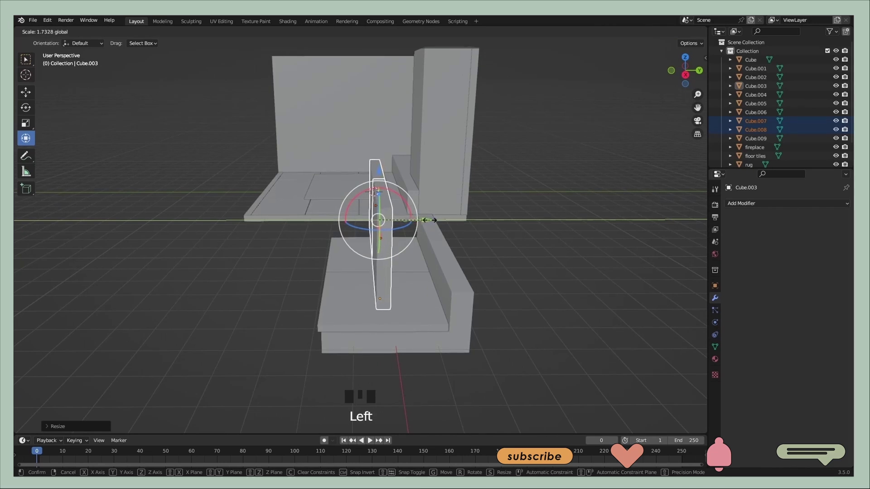
click(430, 221)
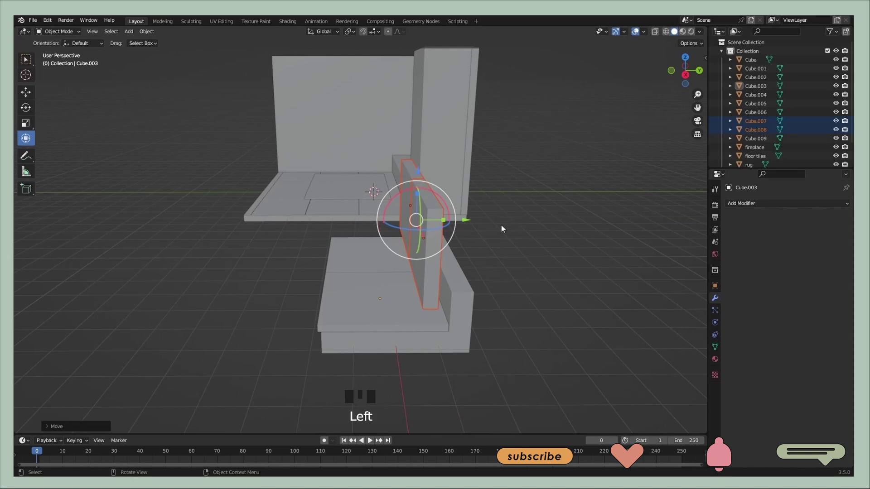
drag(504, 228, 406, 192)
click(406, 192)
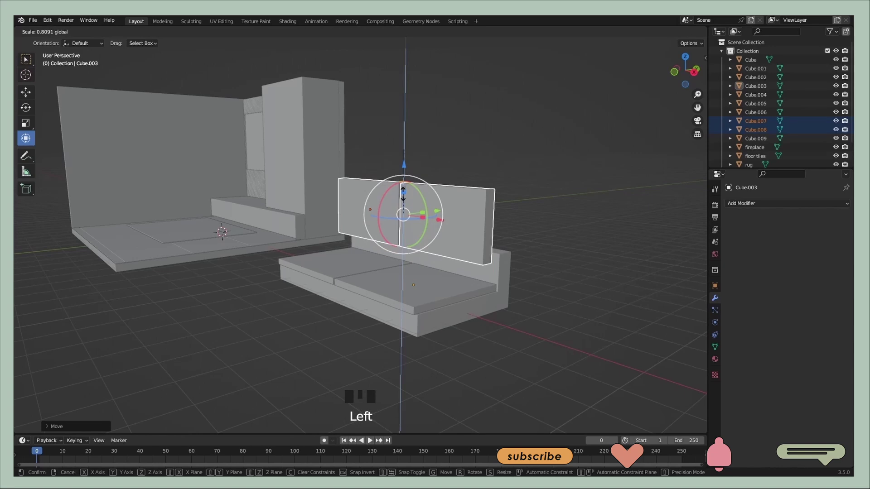
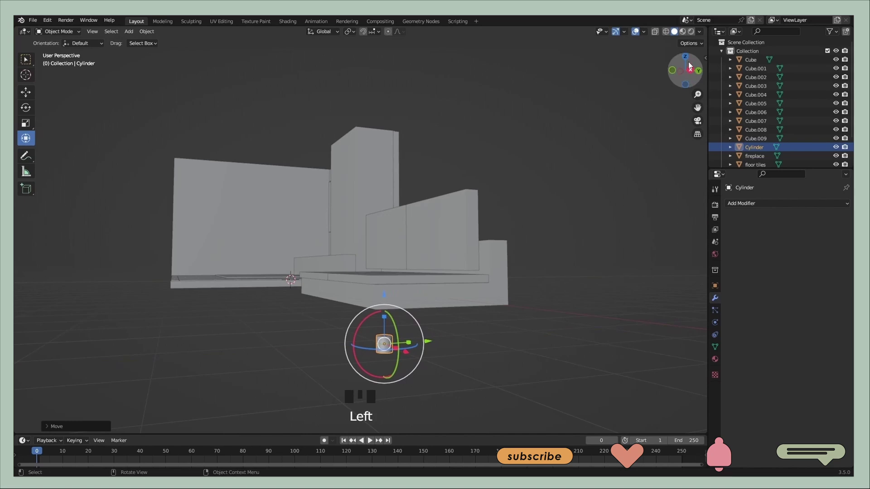
Add a cylinder, scale it down to leg size and position it under the sofa base
click(688, 62)
click(444, 200)
click(495, 261)
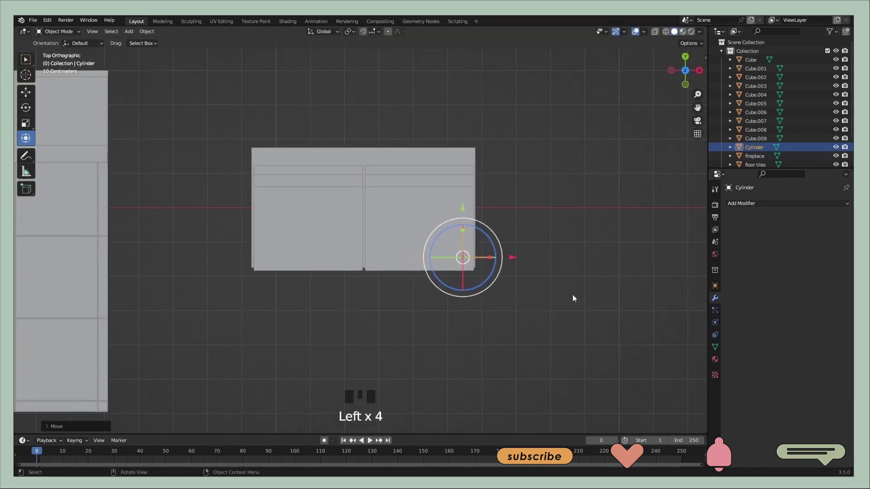
key(s)
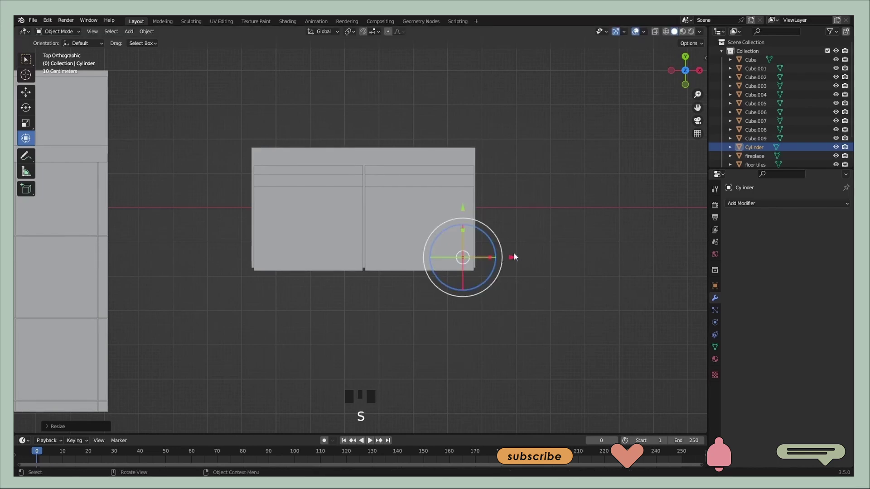
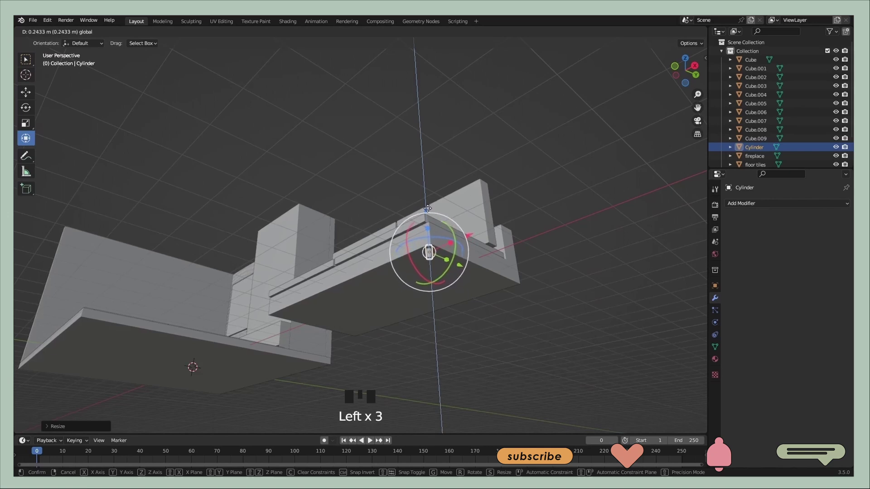
click(584, 277)
drag(478, 257, 454, 304)
click(454, 304)
key(s)
key(s)
click(434, 269)
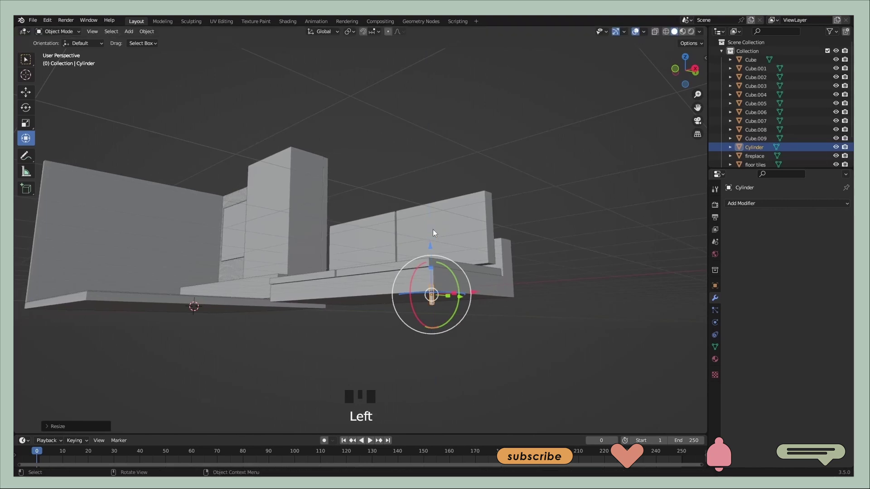
Apply Shade Smooth to the cylinder leg from the Object menu and inspect it under the base
click(537, 304)
click(434, 295)
click(433, 249)
click(521, 313)
drag(474, 322, 331, 299)
scroll(up, 3)
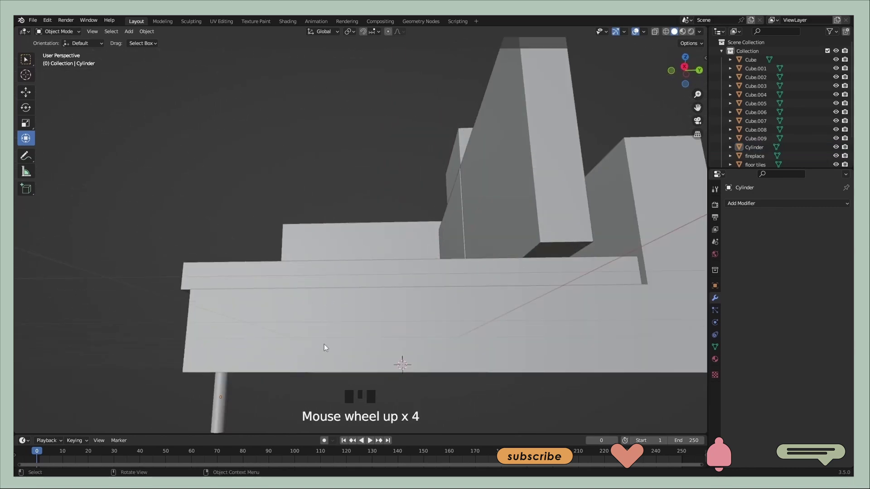
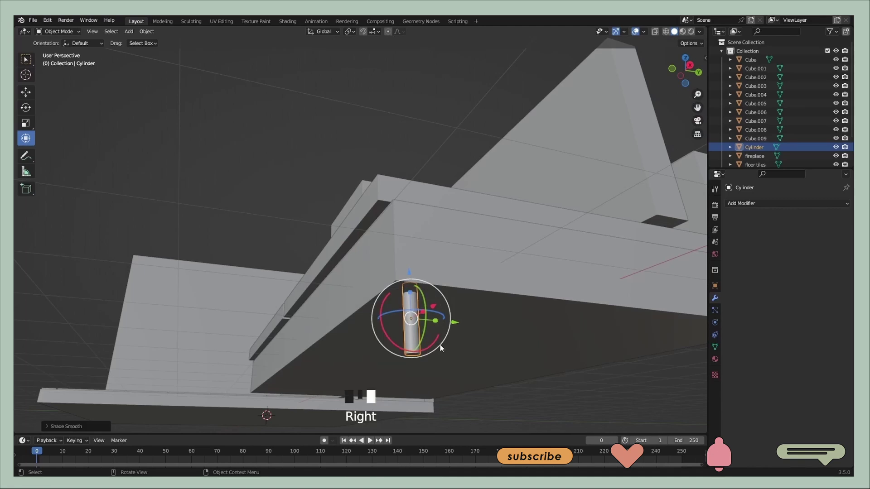
click(515, 399)
drag(467, 376, 491, 395)
scroll(down, 3)
drag(456, 337, 757, 244)
Apply the right seat cushion's scale, bevel its edges round and set its origin to geometry
click(757, 243)
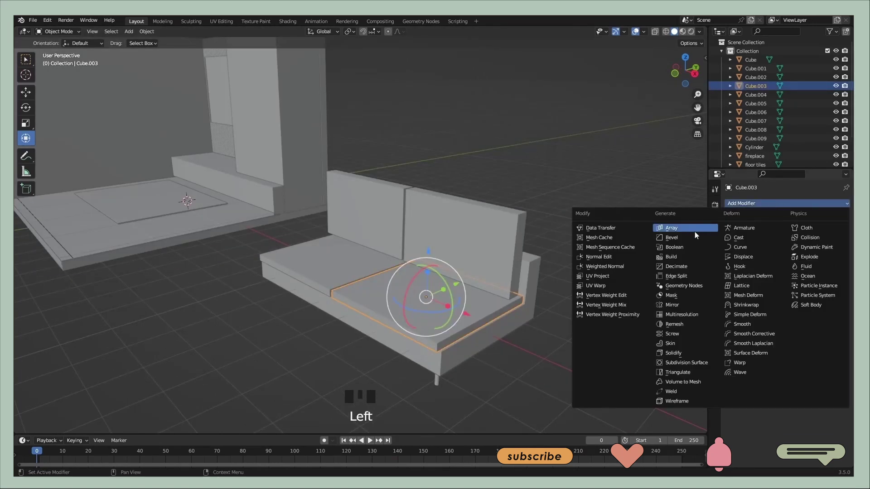
click(448, 334)
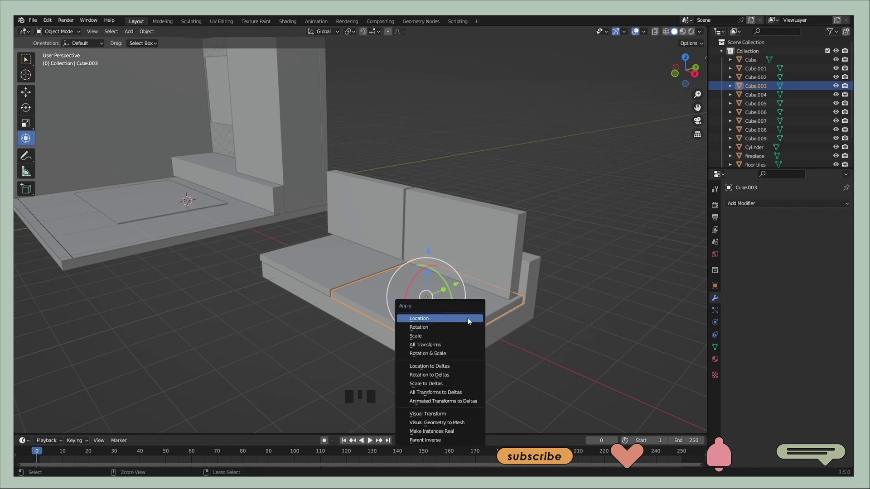
key(ctrl+a)
click(450, 306)
key(Tab)
key(ctrl+b)
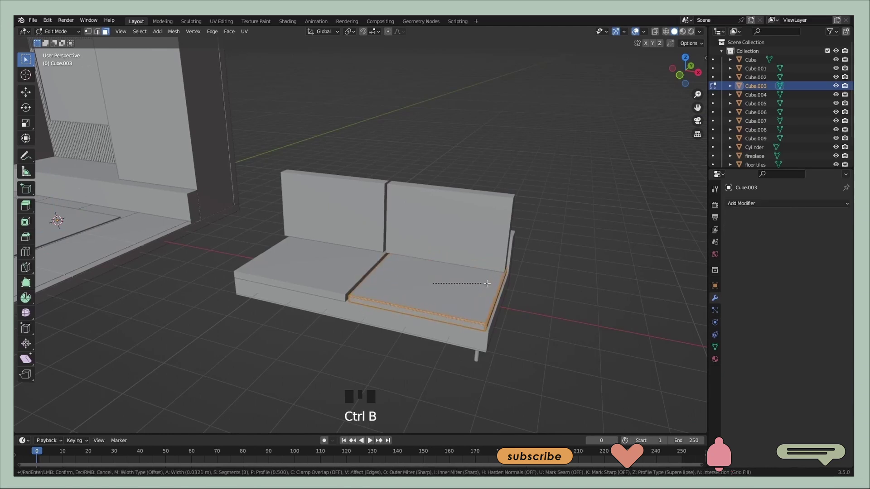
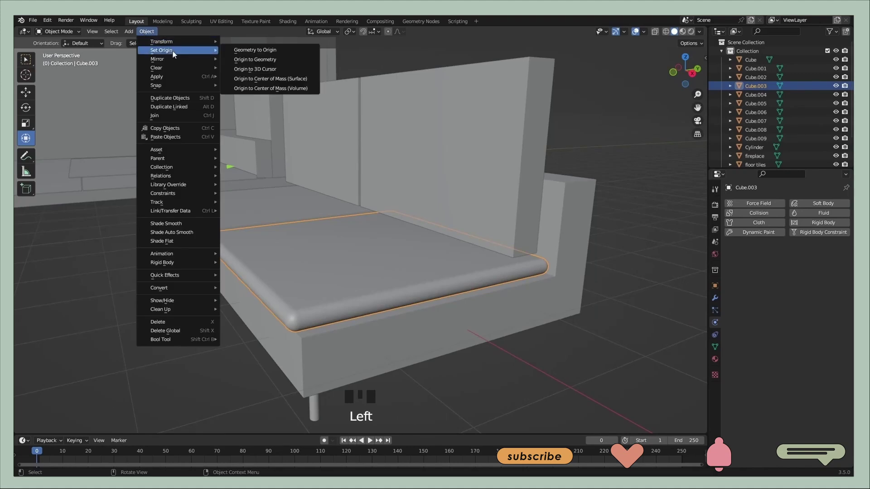
drag(254, 62, 363, 234)
click(363, 228)
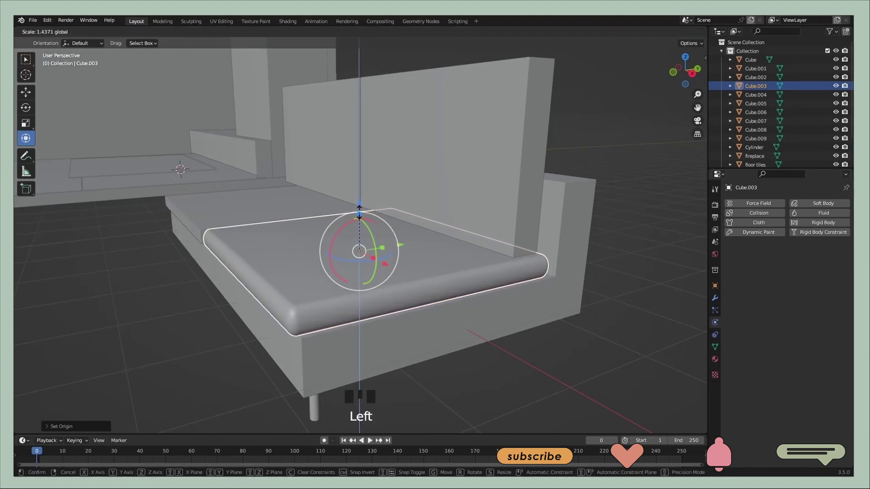
Rescale the rounded cushion and adjust its width so it sits neatly on the seat
drag(343, 239, 357, 211)
click(351, 204)
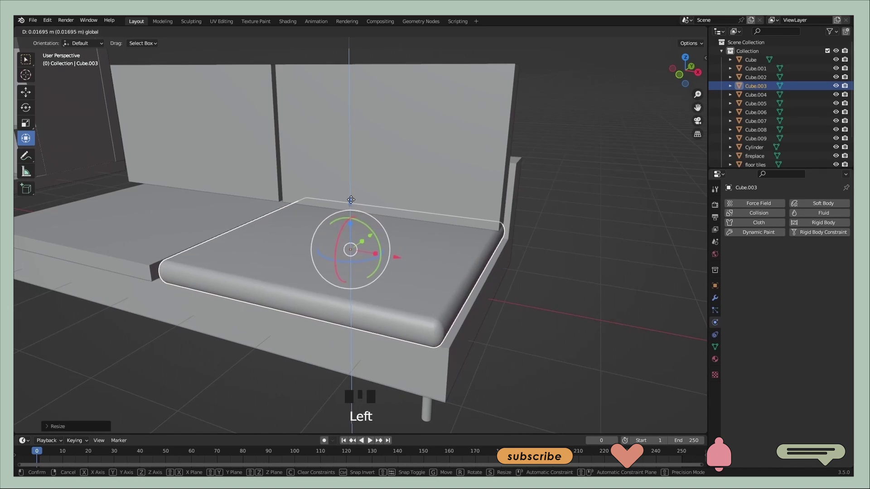
drag(439, 238, 425, 255)
click(425, 254)
click(373, 207)
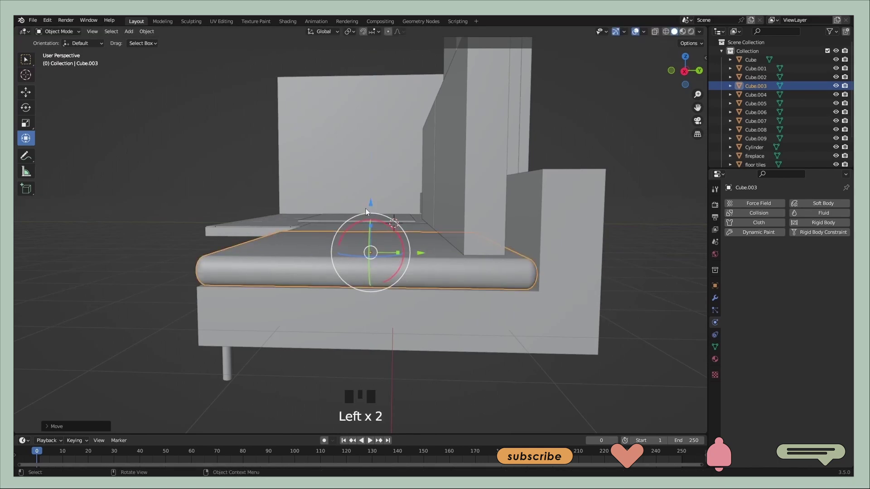
drag(350, 244, 432, 298)
scroll(down, 3)
drag(409, 265, 381, 234)
click(381, 234)
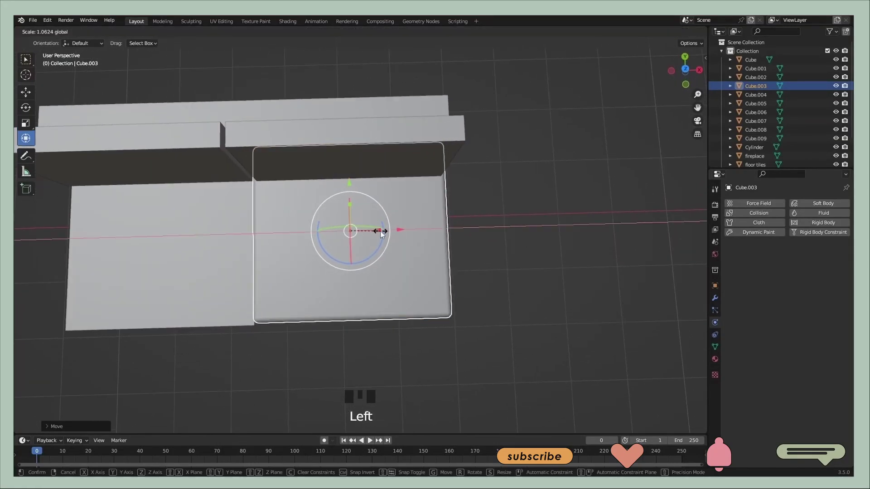
click(480, 257)
drag(478, 267, 468, 230)
middle_click(394, 280)
click(344, 277)
key(BackSpace)
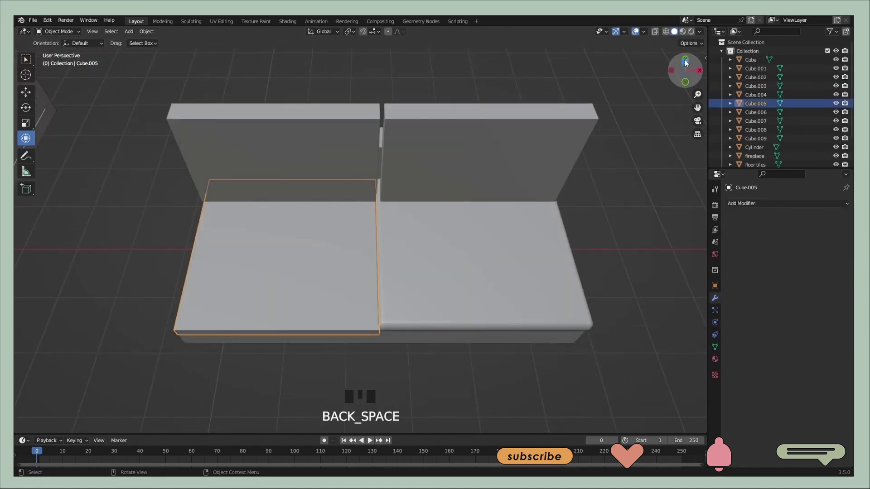
Delete the sharp left cushion and paste a copy of the rounded one onto the left seat
click(687, 63)
key(Delete)
click(476, 264)
key(ctrl+c)
key(ctrl+v)
click(525, 242)
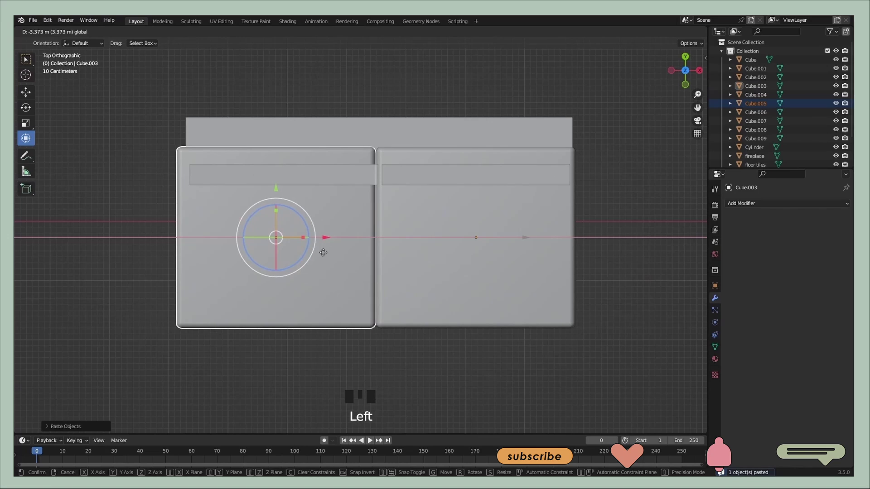
click(587, 261)
Align the copied cushion along X beside the first and select the sofa base for transforms
middle_click(581, 287)
click(611, 222)
drag(585, 236, 507, 269)
click(507, 270)
click(423, 263)
click(353, 263)
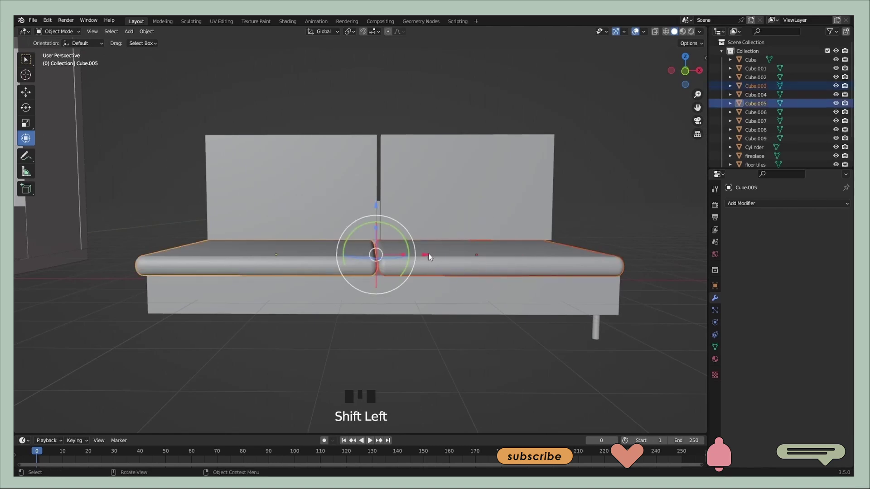
click(489, 353)
click(597, 335)
Apply transforms and a Bevel modifier to the base, then rescale the selected back panels
key(ctrl+a)
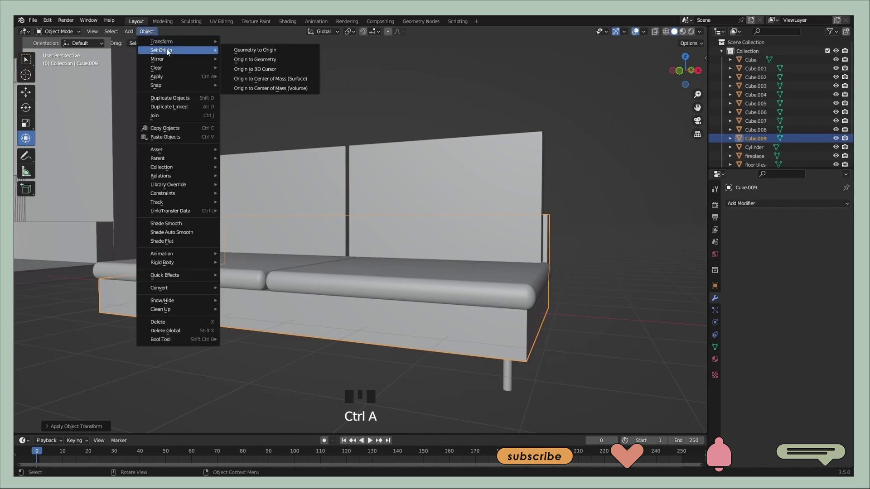
drag(256, 63, 559, 319)
drag(559, 320, 434, 314)
right_click(434, 314)
click(585, 339)
drag(482, 326, 459, 248)
click(460, 247)
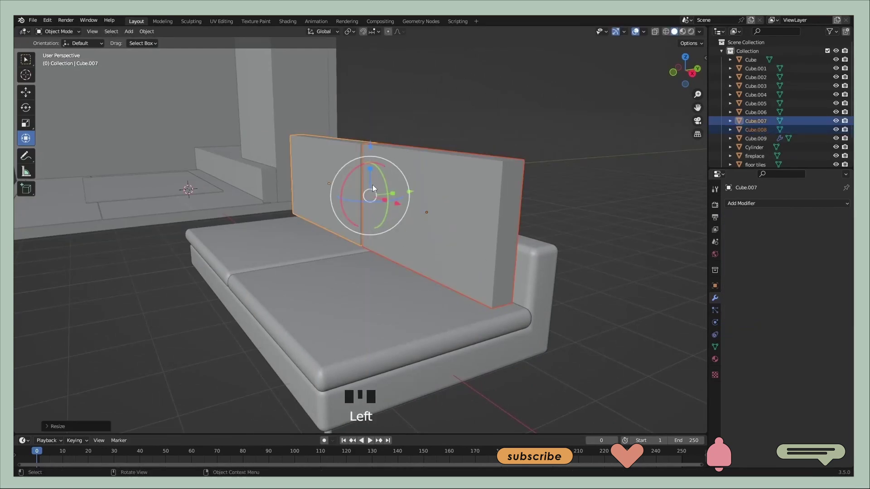
Loop-cut the right back panel with many edge loops horizontally and vertically
drag(392, 233, 601, 204)
click(601, 204)
middle_click(416, 232)
click(433, 235)
middle_click(412, 258)
key(Tab)
key(ctrl+r)
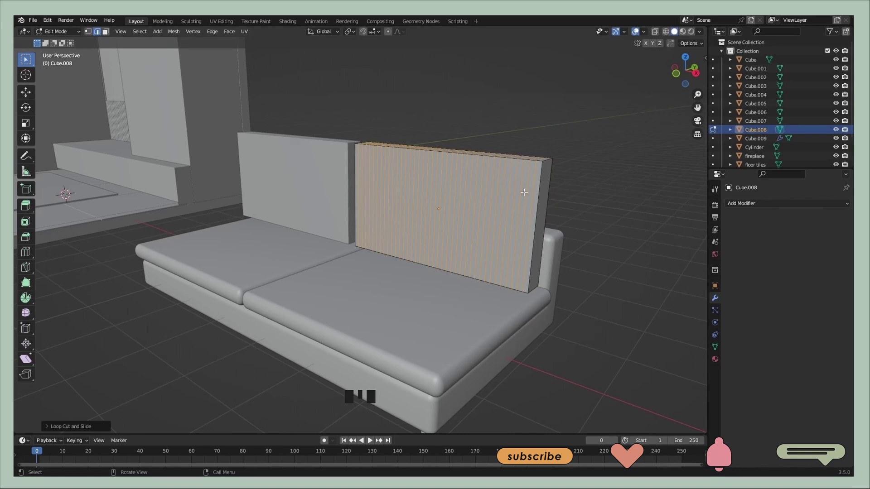
key(ctrl+r)
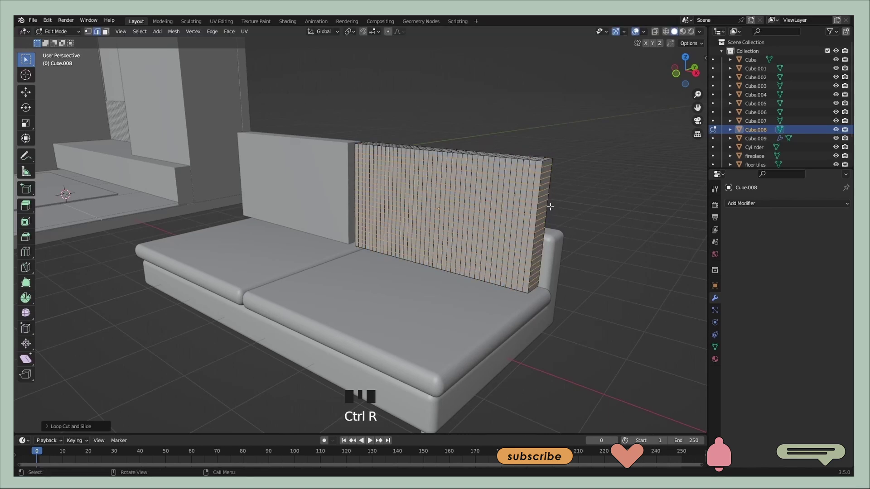
key(ctrl+r)
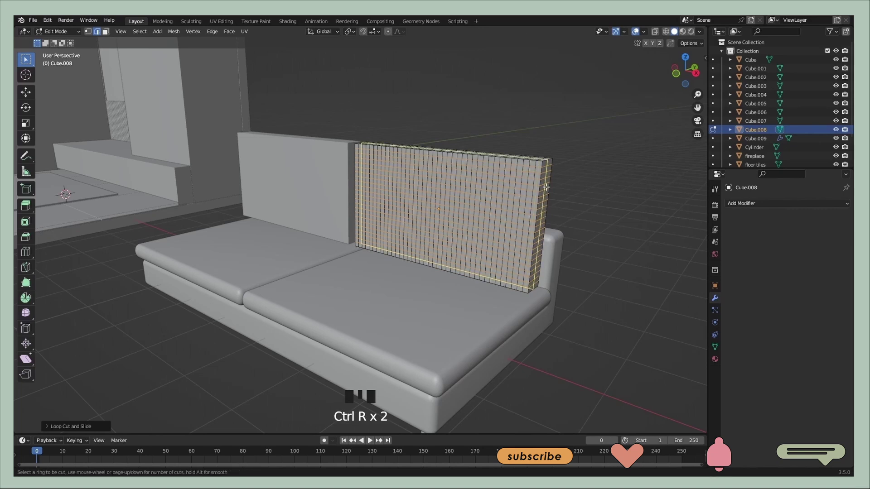
key(Tab)
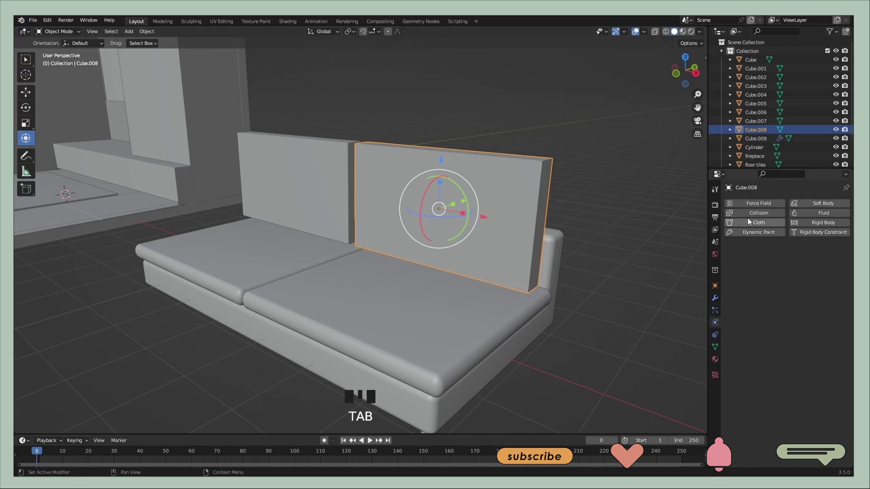
Run the pressurized cloth simulation so the right back cushion puffs into a pillow, replaying it to check
drag(759, 223, 530, 249)
key(space)
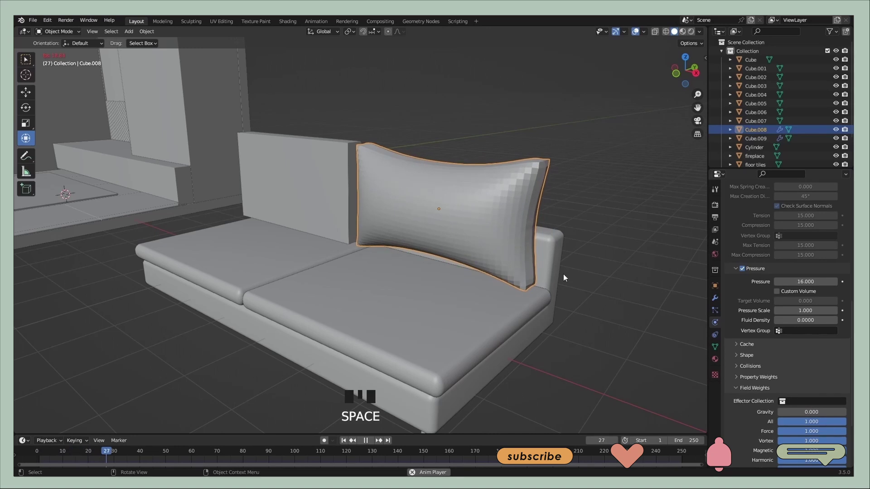
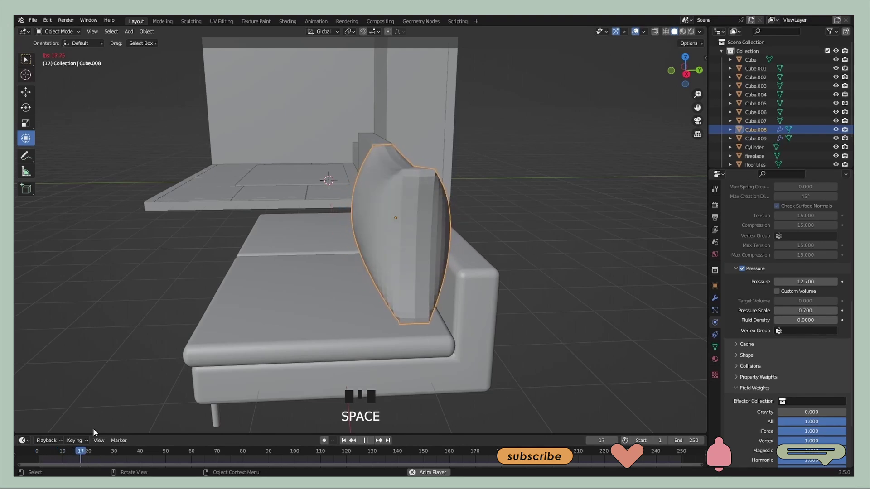
key(space)
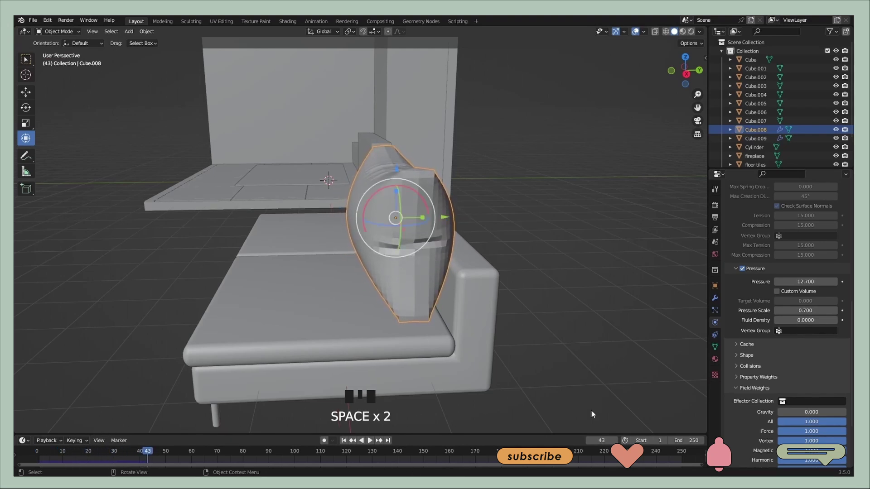
drag(837, 324, 55, 439)
key(space)
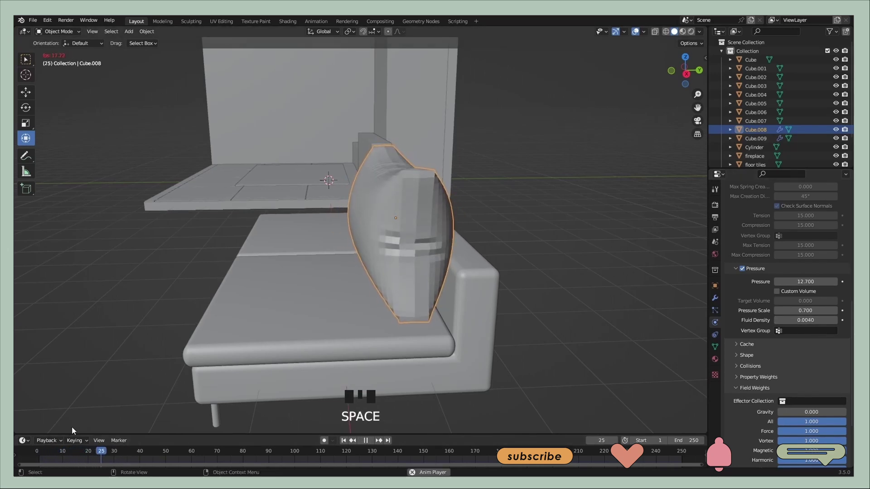
key(space)
drag(375, 316, 401, 314)
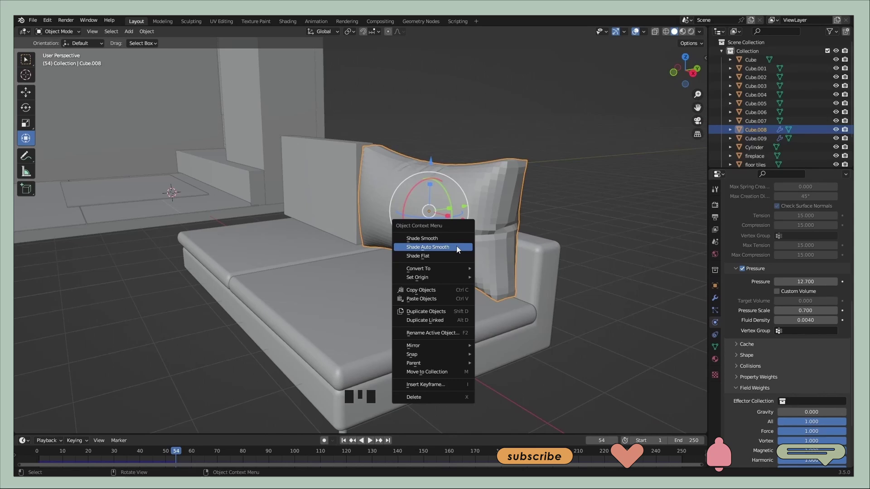
Shade the pillow smooth and start adding a modifier to it
right_click(456, 249)
click(638, 226)
middle_click(508, 299)
click(548, 234)
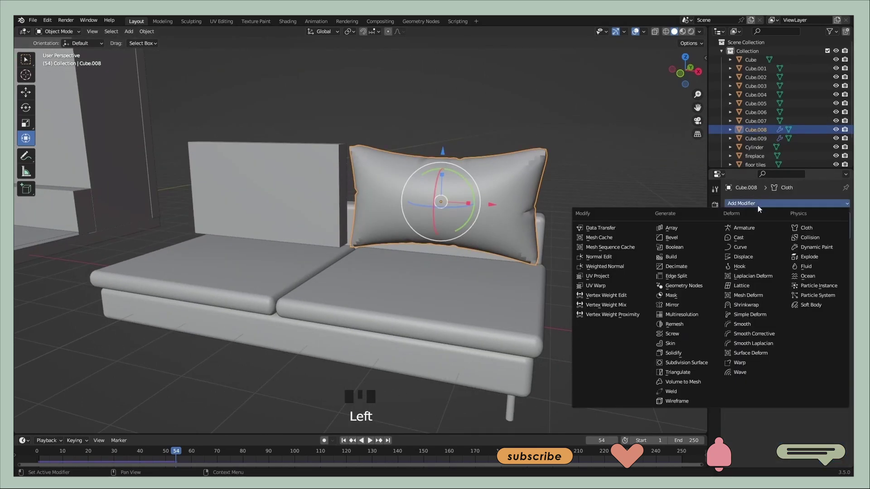
Add a Subdivision Surface modifier at level 2 and inspect the smoothed pillow all around
drag(701, 364, 617, 268)
drag(616, 268, 580, 275)
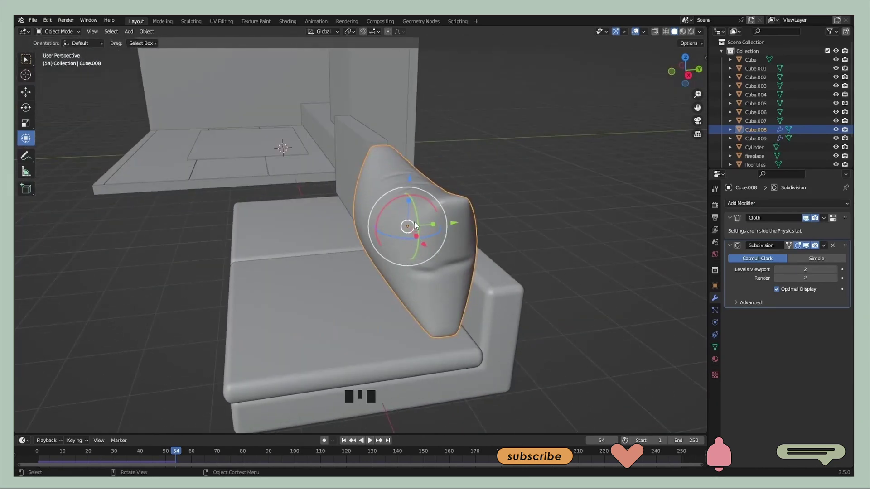
drag(356, 249, 801, 234)
drag(801, 235, 206, 229)
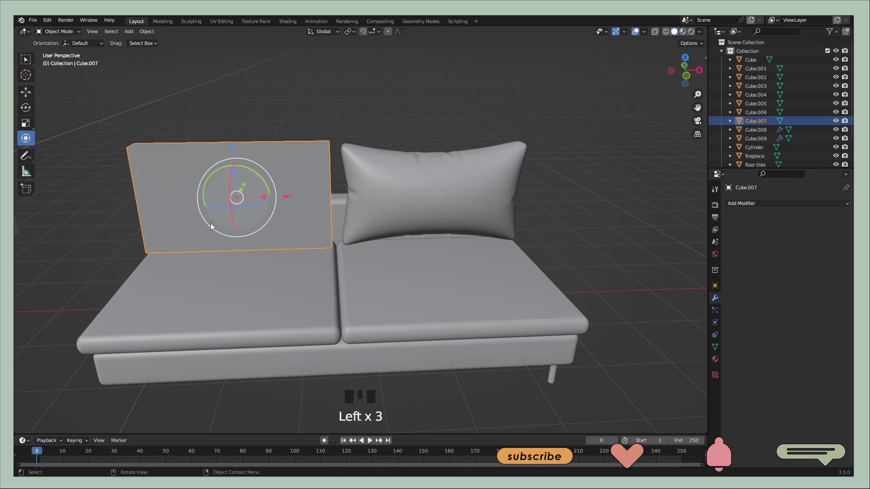
Remove the flat left panel and paste a copy of the finished puffy pillow in its place
key(BackSpace)
click(307, 234)
key(Delete)
click(421, 205)
key(ctrl+c)
key(ctrl+v)
click(480, 194)
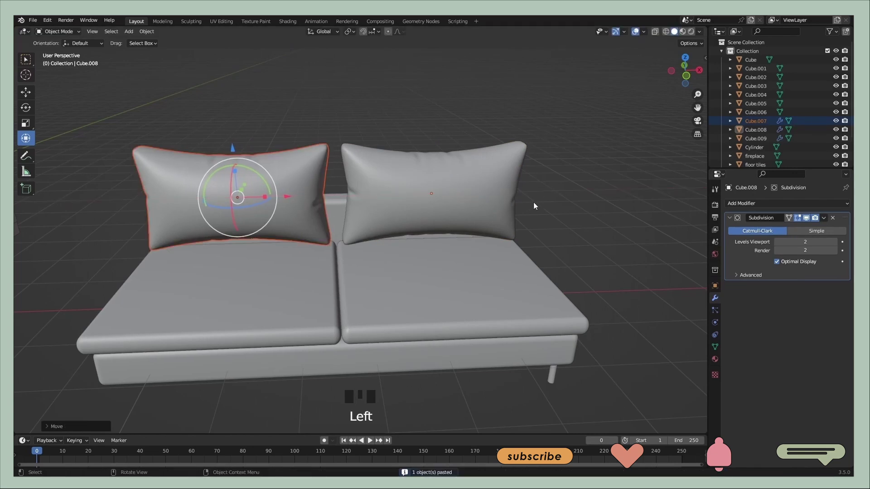
Move the pillow copy over the left seat and shift the back cushion toward the side backrest
drag(506, 213, 393, 220)
drag(406, 221, 406, 243)
click(406, 243)
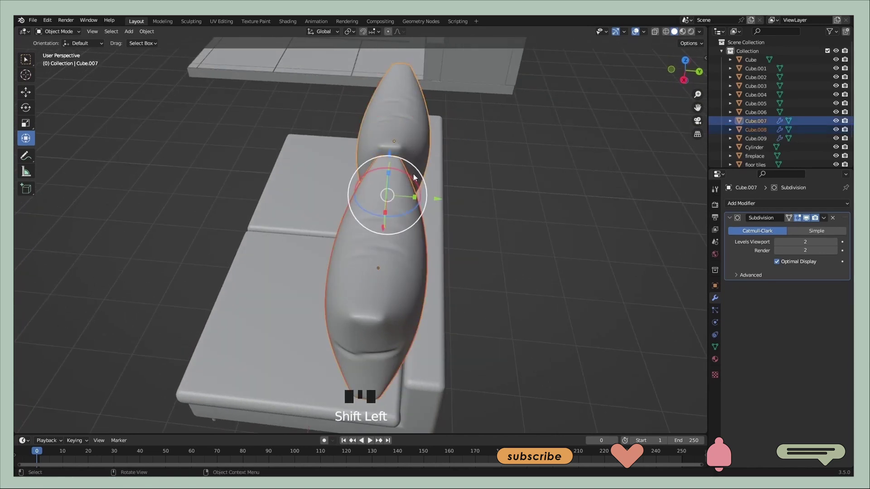
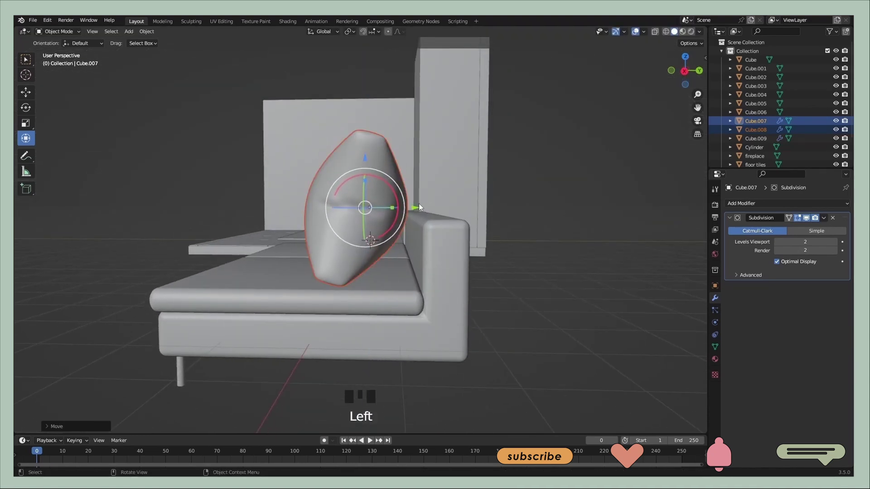
click(420, 210)
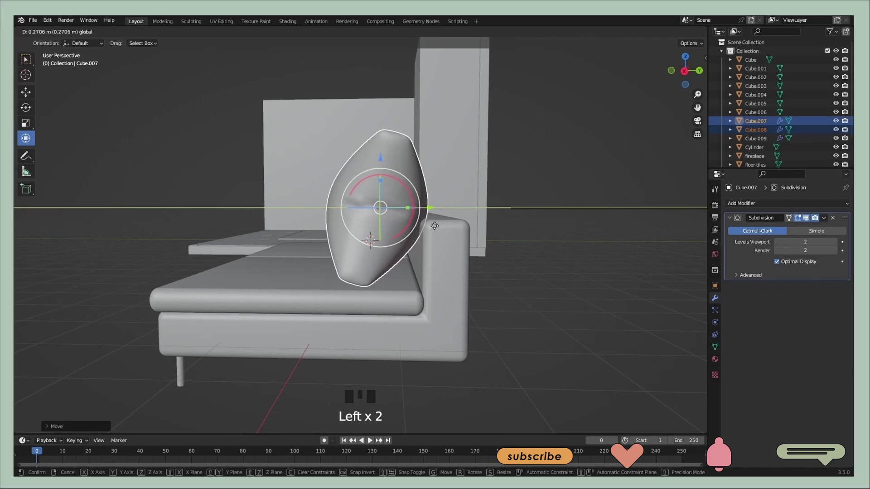
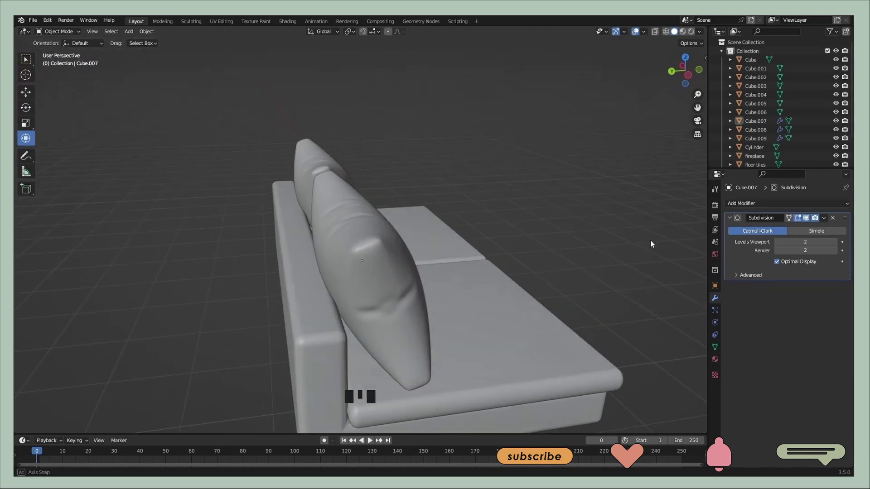
Bring the cylinder leg into view and add an edge loop to its mesh in Edit Mode
drag(495, 243, 405, 277)
scroll(up, 3)
key(Tab)
key(ctrl+r)
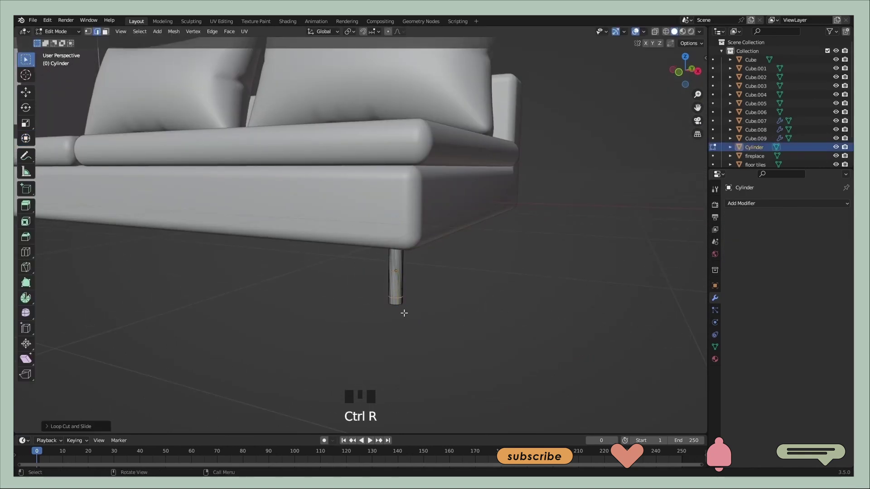
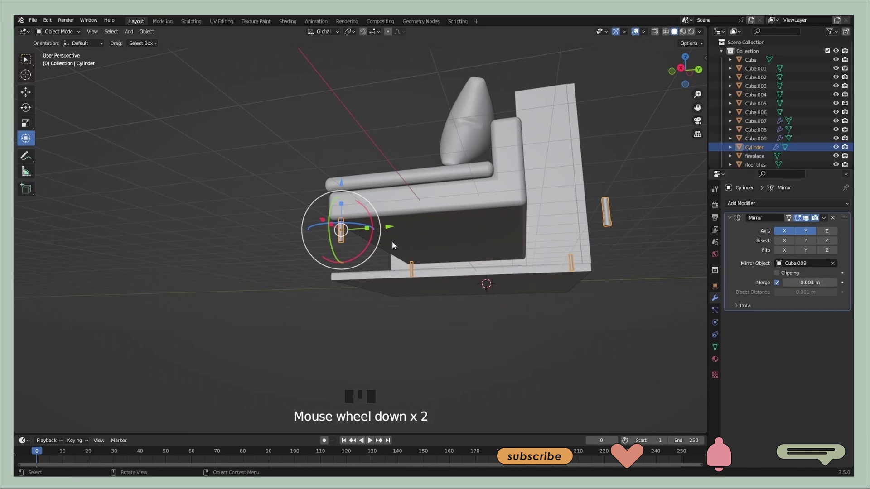
Slide the leg to the sofa's corner and apply the Mirror modifier so the legs become real geometry
drag(461, 263, 424, 257)
click(424, 258)
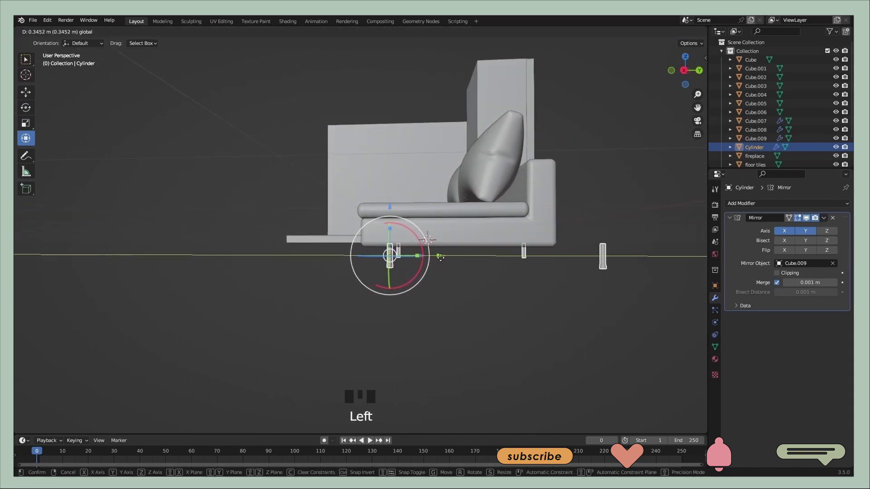
drag(552, 258, 494, 211)
click(494, 211)
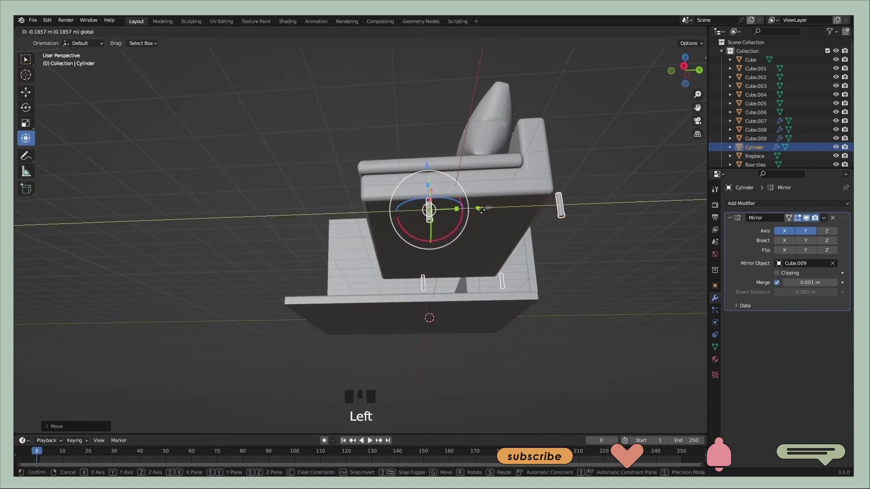
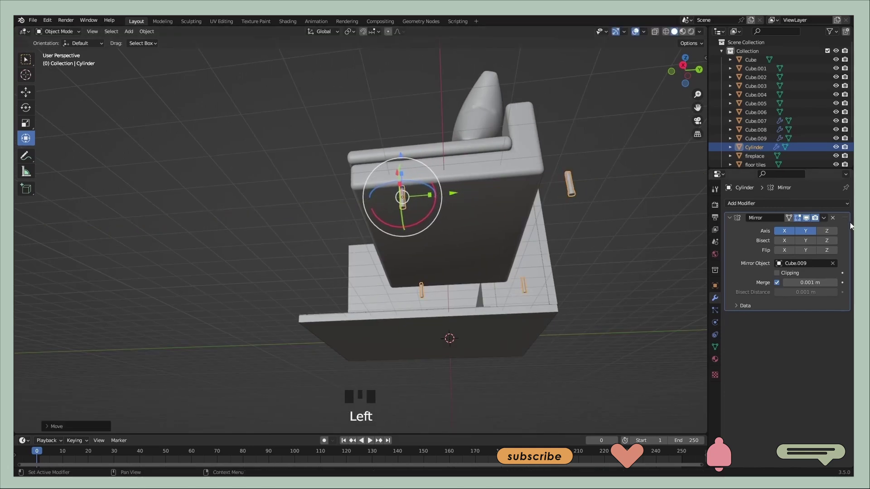
click(797, 234)
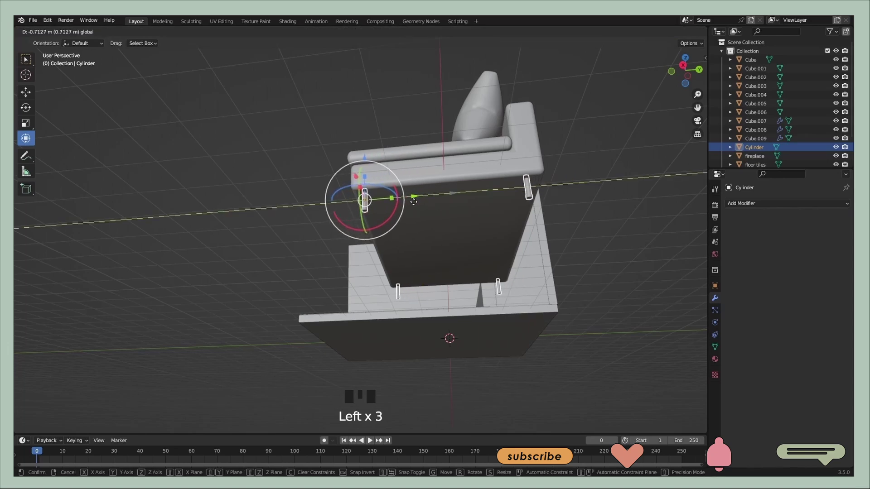
click(606, 211)
Adjust the legs under the base, then copy and paste a back pillow as a new object
middle_click(589, 220)
scroll(down, 3)
middle_click(475, 282)
scroll(up, 3)
middle_click(475, 227)
scroll(up, 3)
drag(468, 248, 448, 226)
click(447, 225)
key(ctrl+c)
key(ctrl+v)
click(464, 202)
Scale the pasted pillow smaller and position it against the backrest as an accent pillow
key(s)
drag(500, 250, 408, 191)
click(408, 191)
click(431, 234)
click(458, 254)
drag(456, 241, 421, 201)
click(422, 201)
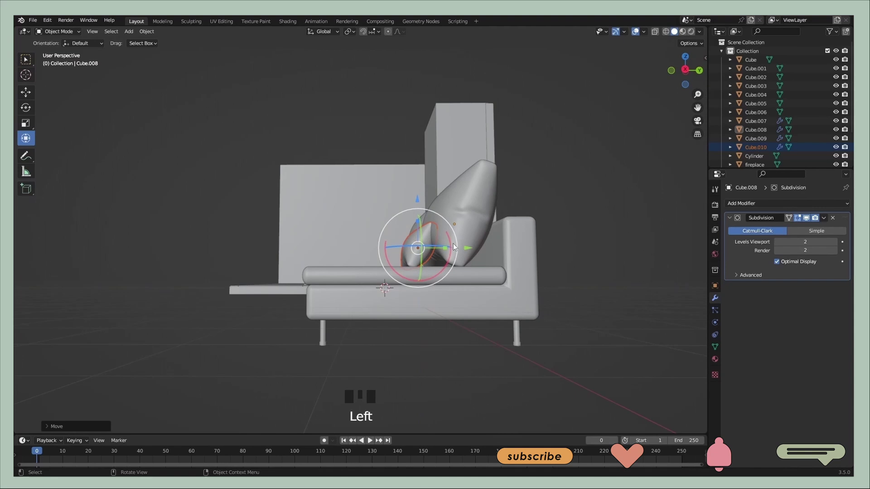
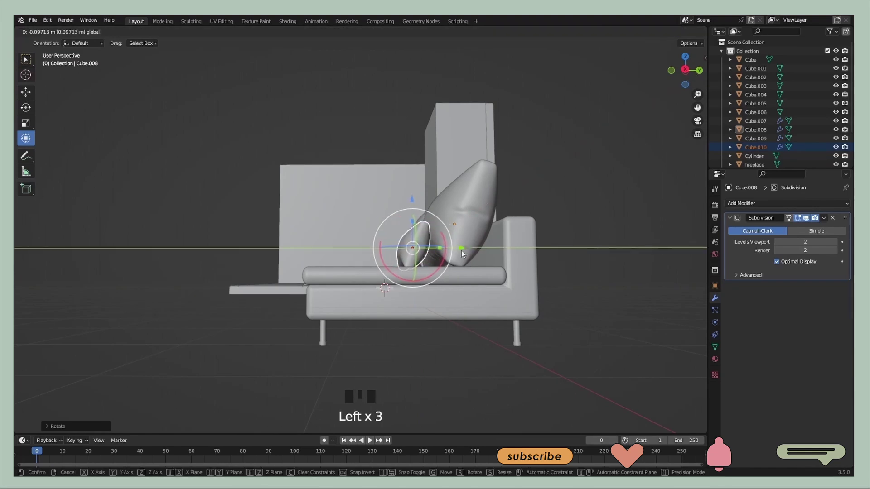
Copy the small pillow and place the second one in front of the left back cushion
drag(511, 250, 671, 255)
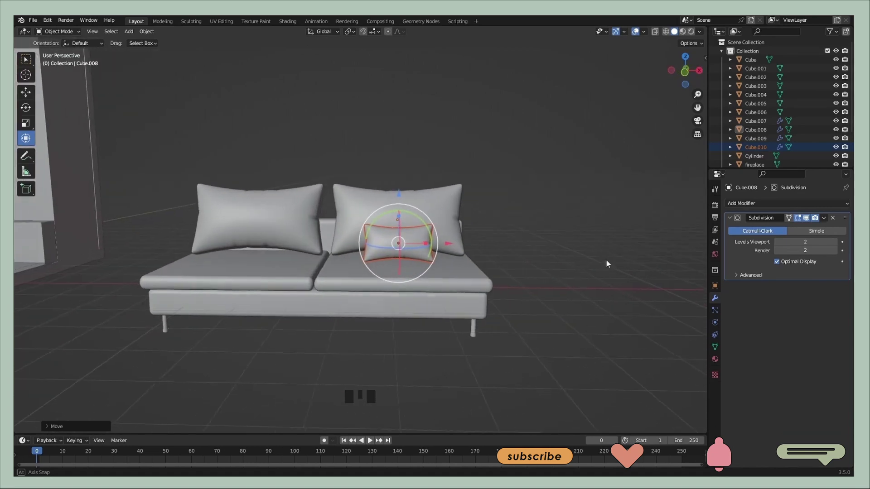
click(548, 267)
click(395, 245)
key(ctrl+c)
key(ctrl+v)
click(448, 246)
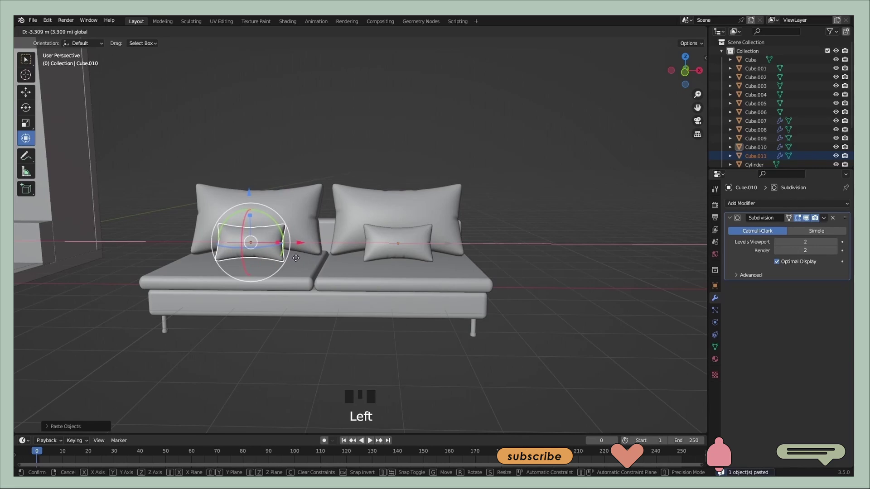
click(565, 237)
Select the legs, cushions and pillows with the base last and parent them with Object (Keep Transform)
drag(525, 257, 413, 327)
click(413, 327)
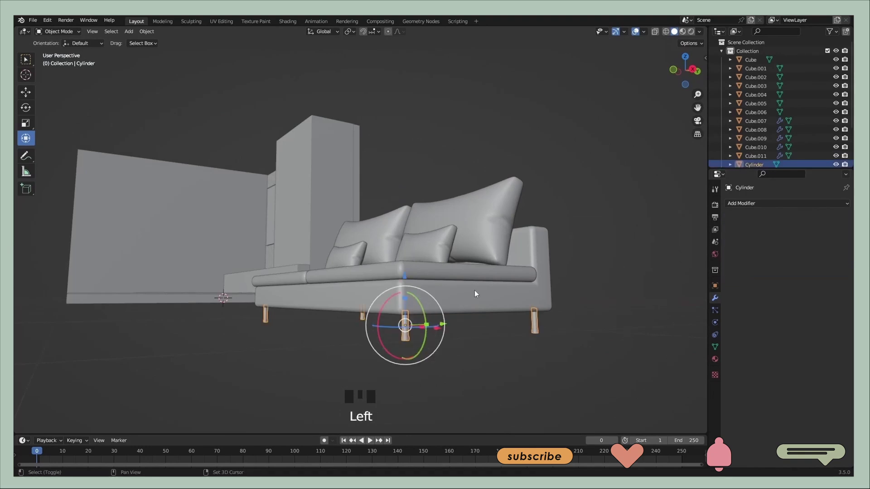
click(303, 276)
click(385, 254)
click(370, 243)
click(390, 234)
click(448, 306)
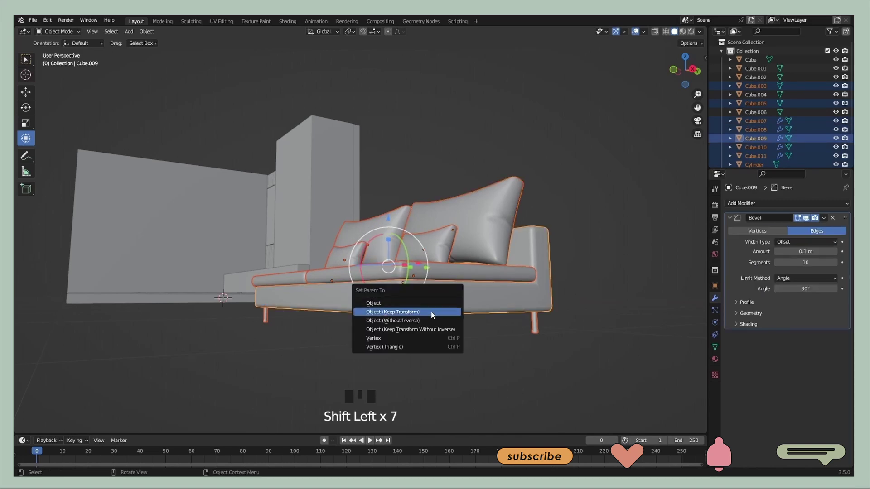
key(ctrl+p)
click(563, 329)
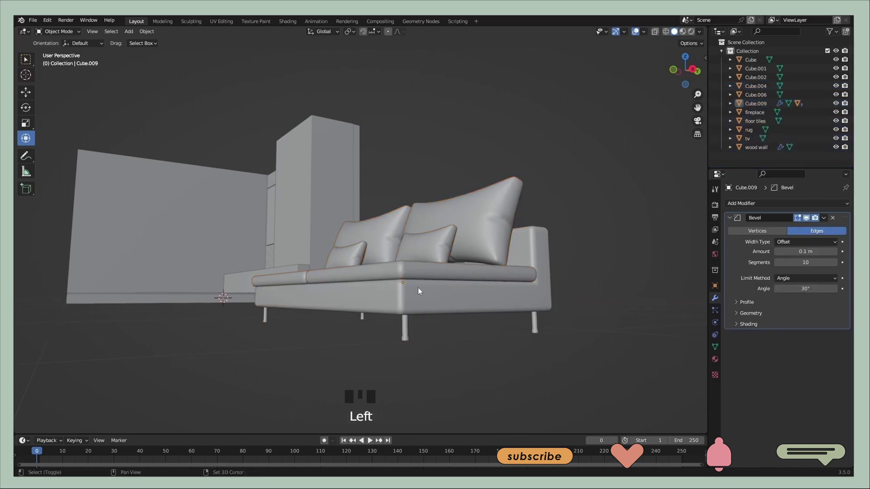
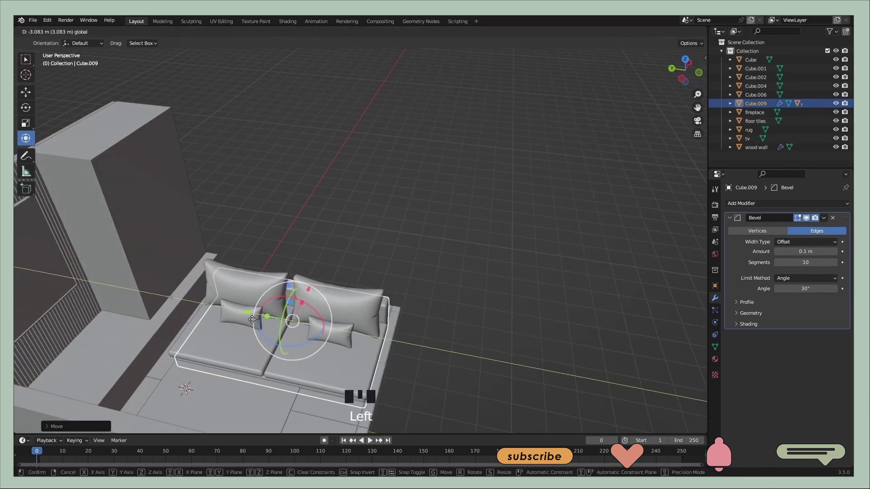
Move the grouped sofa into the room and check it from the front orthographic view
drag(288, 327, 300, 250)
click(300, 250)
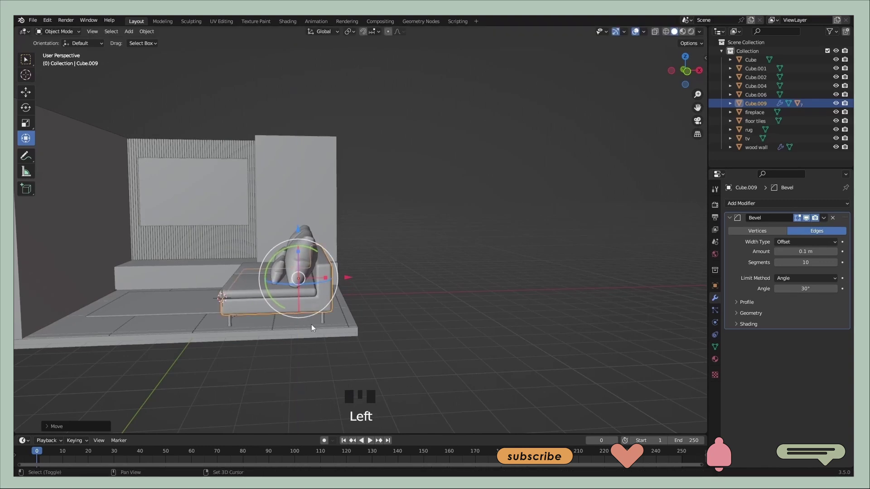
scroll(up, 3)
scroll(up, 3)
drag(358, 337, 688, 73)
click(689, 72)
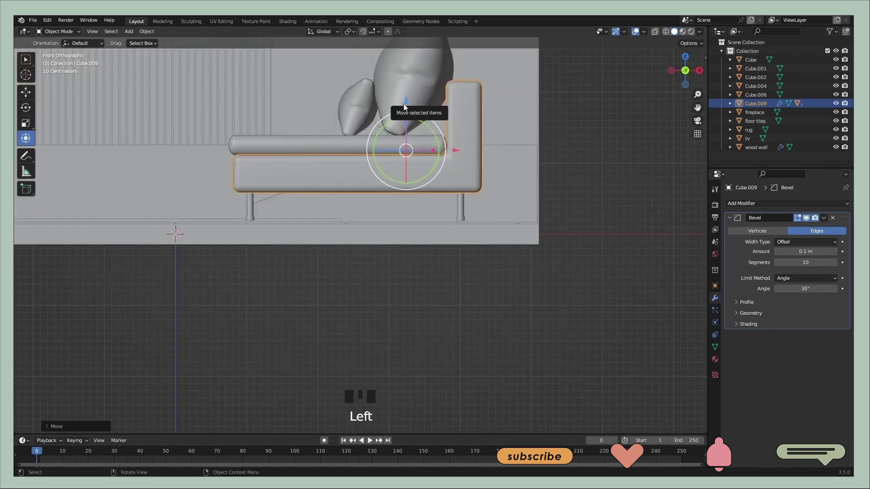
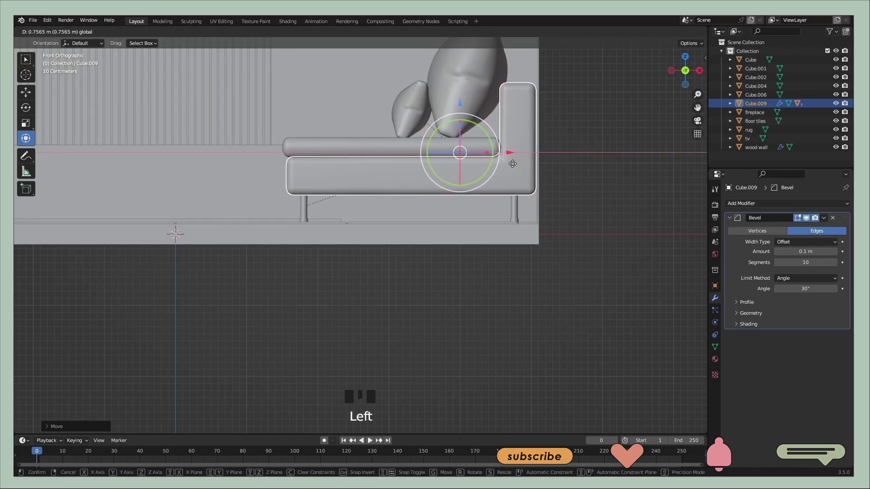
middle_click(585, 183)
scroll(down, 3)
drag(480, 215, 624, 202)
Scale the sofa down to about 0.8 and push it back toward the wall
key(s)
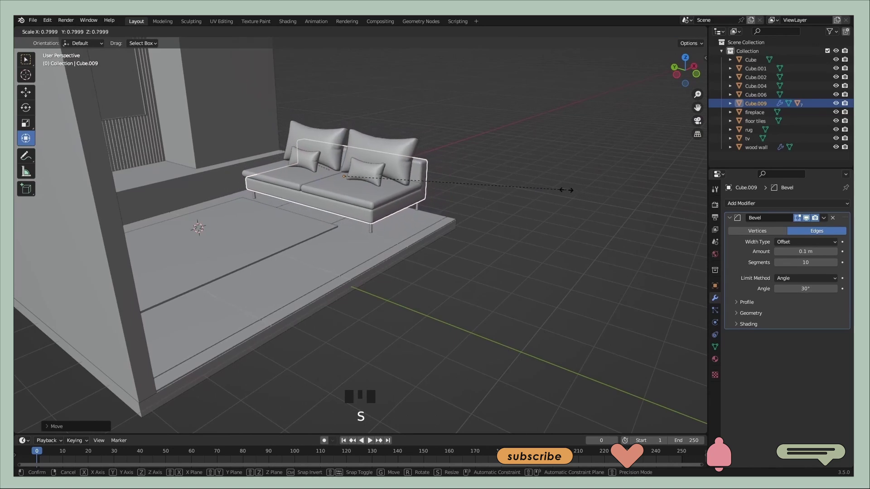
drag(502, 186, 448, 216)
click(448, 216)
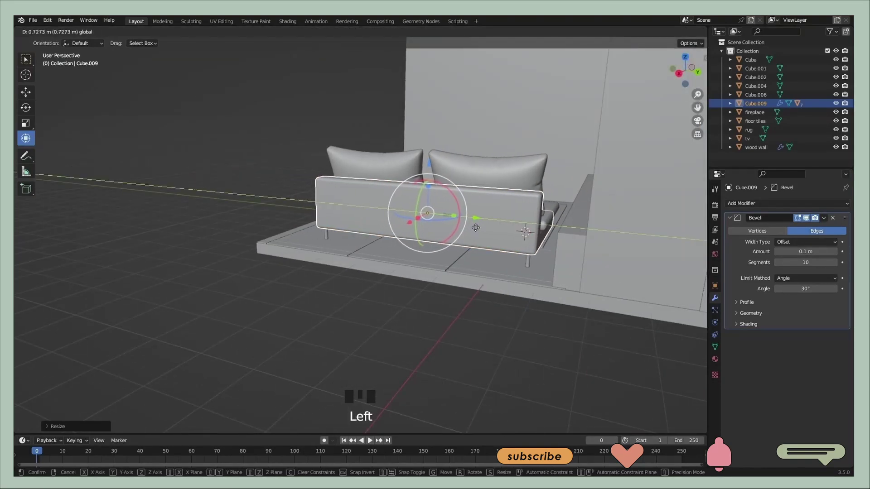
drag(469, 200, 684, 71)
click(684, 71)
Set the sofa onto the floor and slide it sideways along the wall, then look around the room
scroll(up, 3)
click(483, 92)
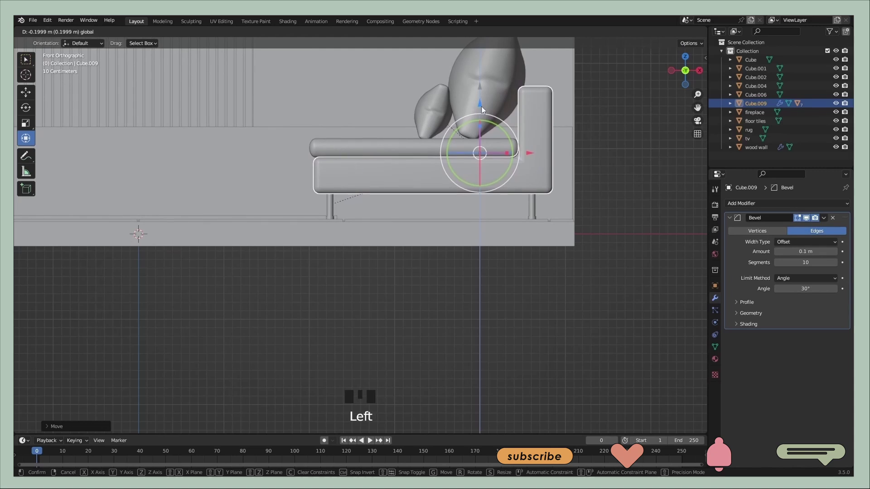
click(530, 155)
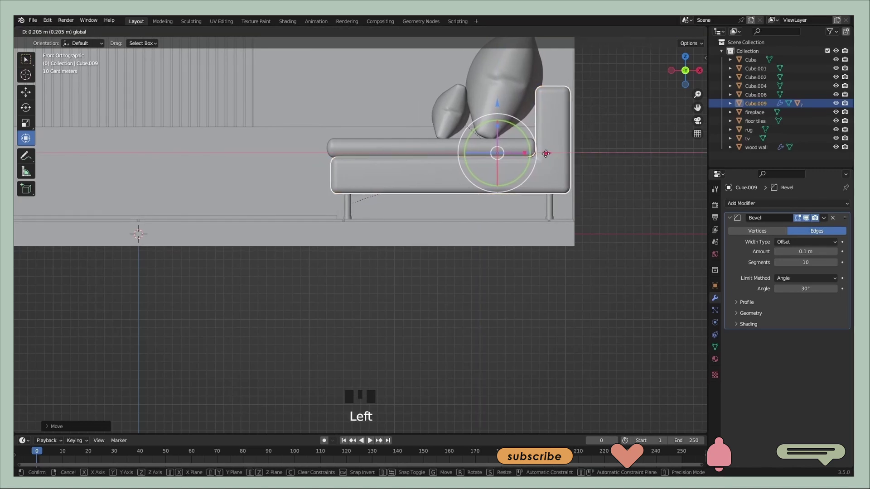
click(633, 169)
middle_click(592, 185)
scroll(down, 3)
scroll(down, 3)
drag(463, 211, 624, 213)
drag(502, 191, 372, 258)
Select the whole sofa with all of its parts
click(372, 258)
click(385, 227)
click(364, 207)
click(316, 194)
click(341, 182)
click(382, 184)
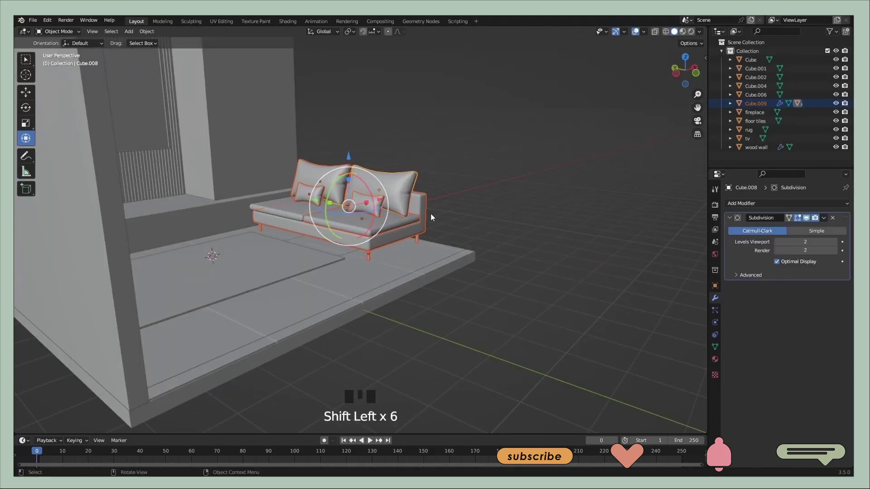
Copy the sofa and paste a duplicate placed outside the room
key(ctrl+c)
click(300, 215)
key(ctrl+v)
click(378, 202)
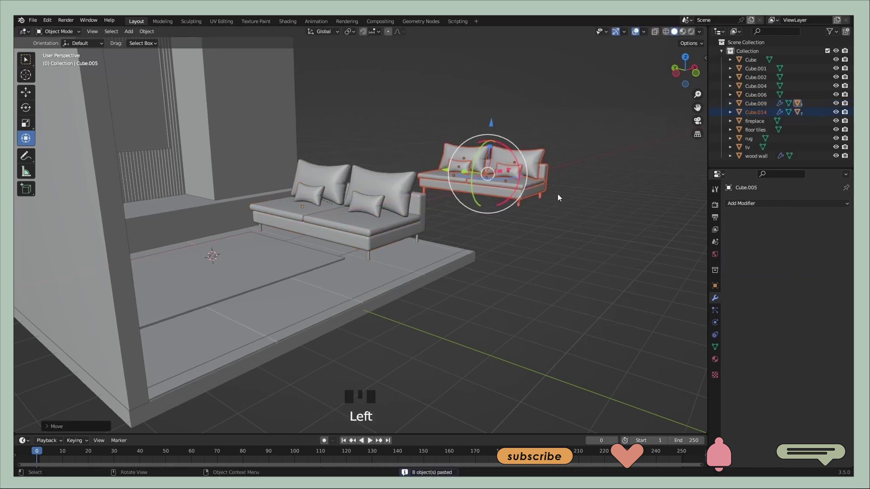
Select the duplicate sofa and rotate it around the vertical Z axis
drag(545, 218, 431, 299)
scroll(up, 3)
click(478, 293)
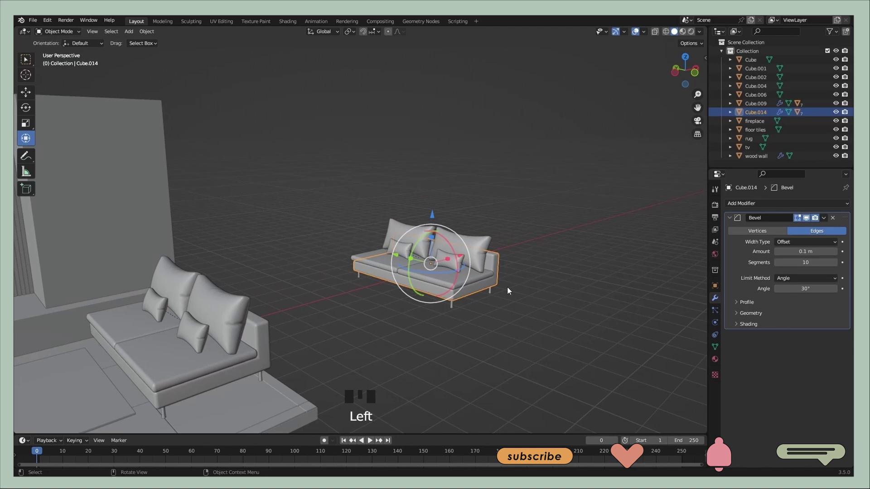
key(r)
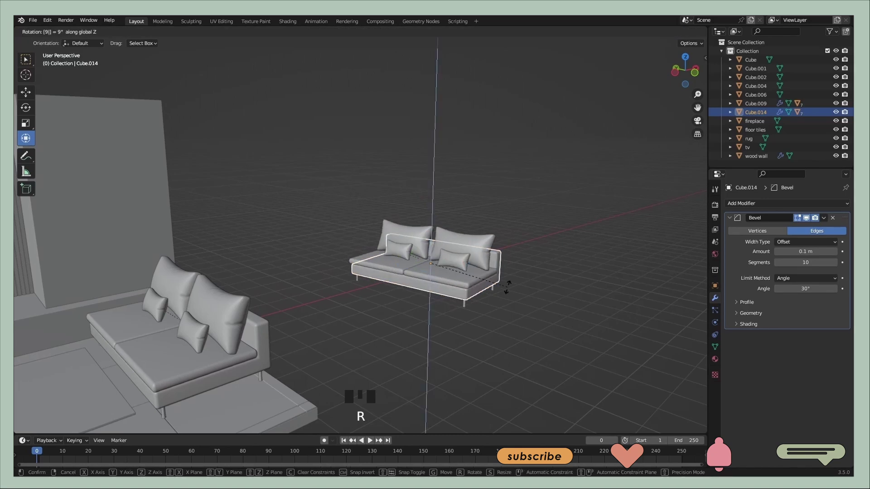
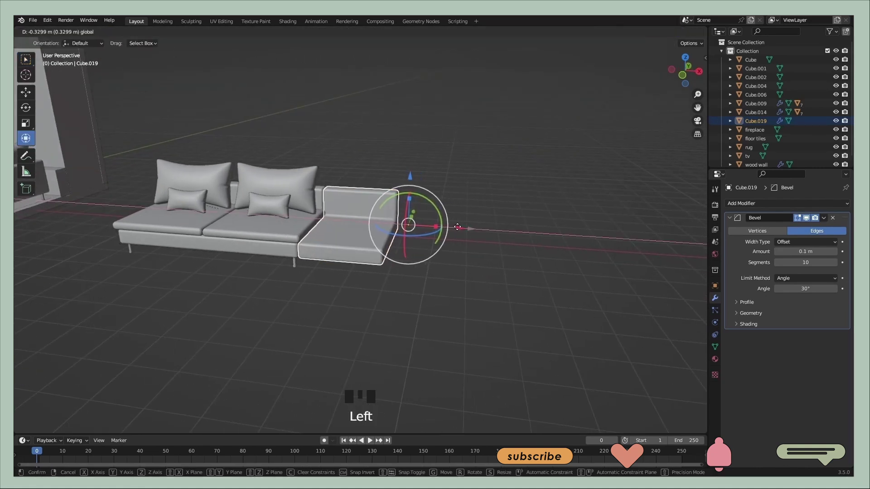
Finish lengthening Cube.019 into the long chaise that forms the L and leave Edit Mode
scroll(down, 3)
scroll(up, 3)
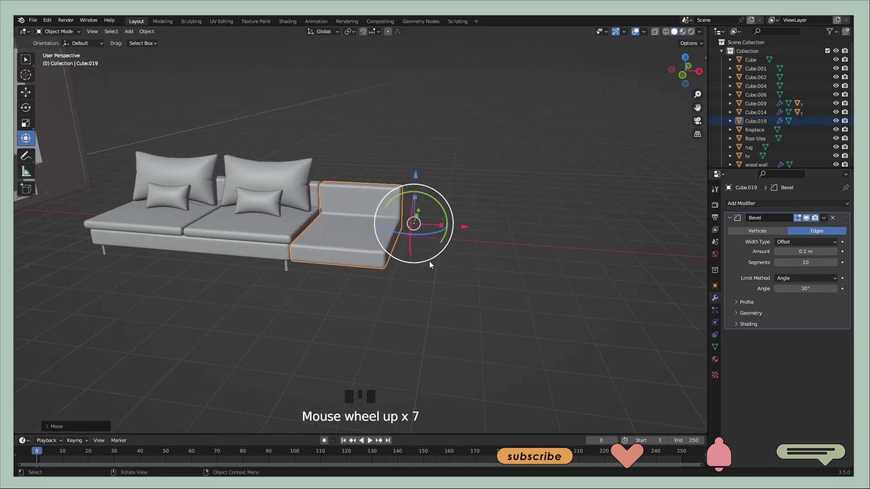
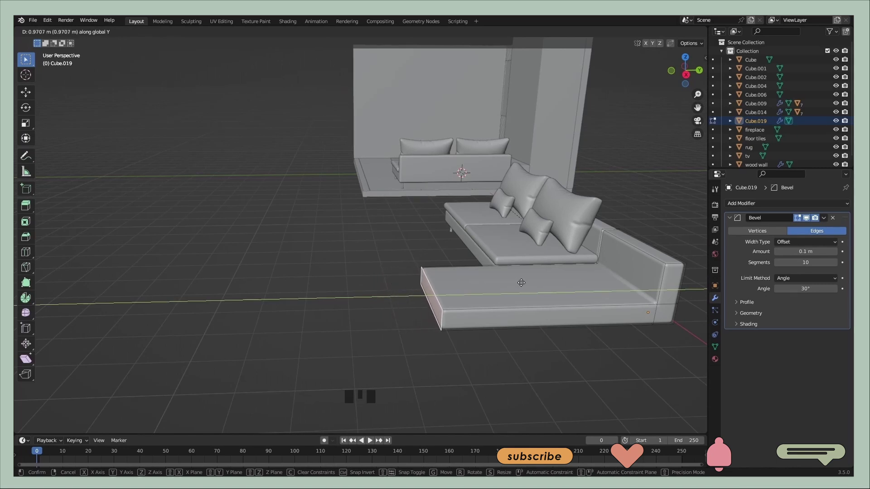
key(Tab)
click(533, 355)
drag(446, 320, 439, 259)
scroll(down, 3)
scroll(up, 3)
Add a new mesh cube to the scene beside the chaise via Shift+A
key(shift+a)
scroll(down, 3)
click(122, 213)
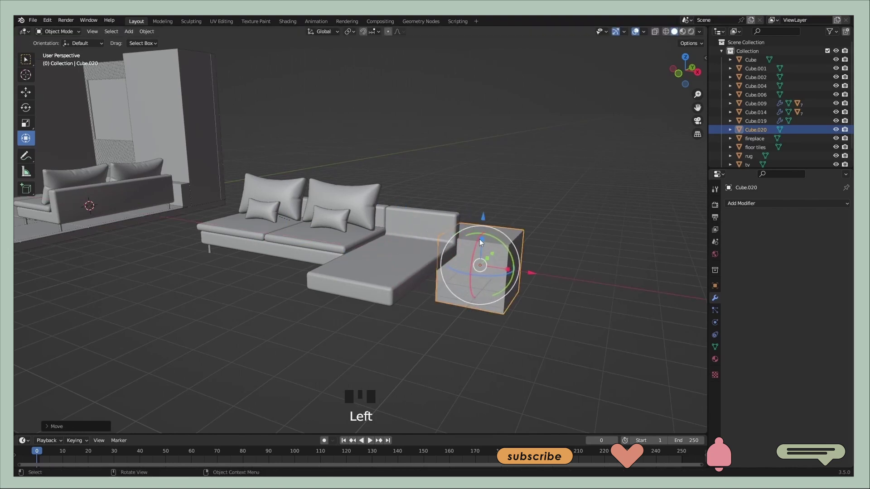
Flatten the new cube along Z into a thin slab and set it on the chaise base
click(485, 249)
click(532, 276)
click(410, 209)
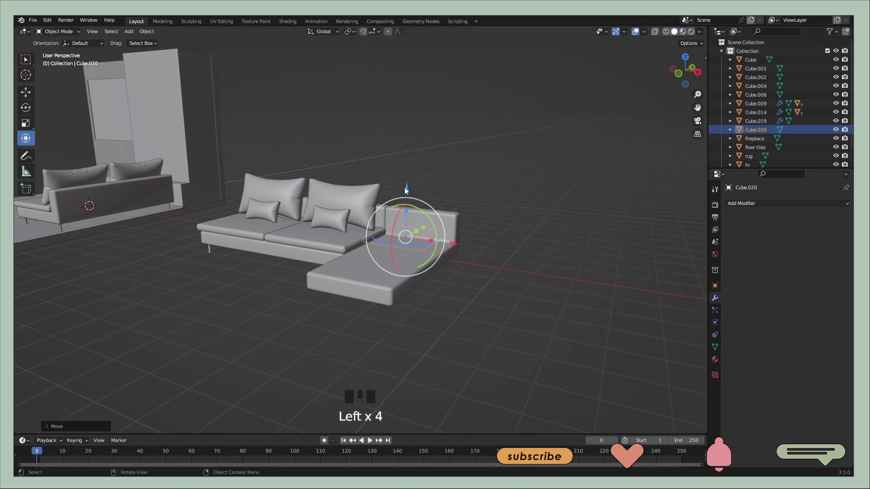
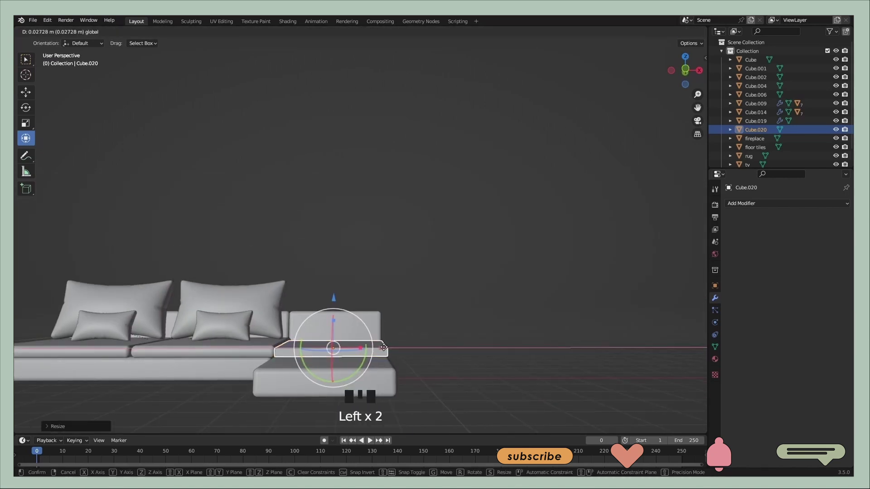
middle_click(409, 338)
scroll(down, 3)
drag(538, 304, 398, 302)
drag(398, 301, 416, 300)
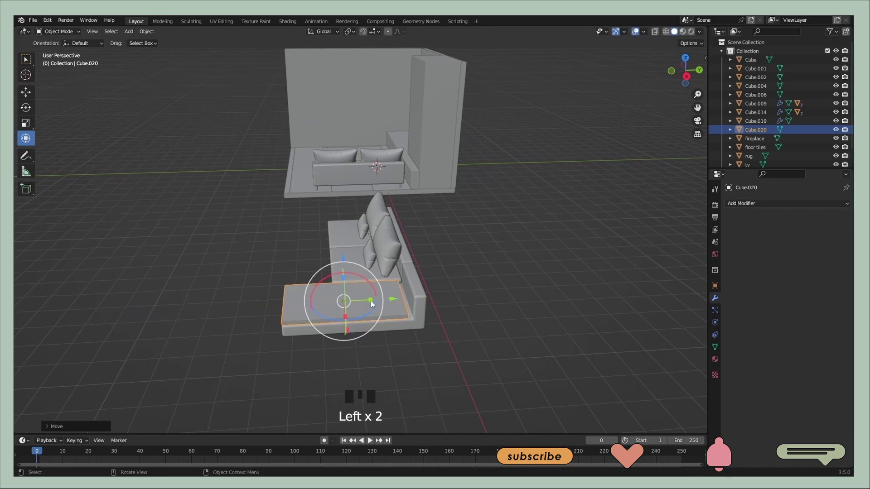
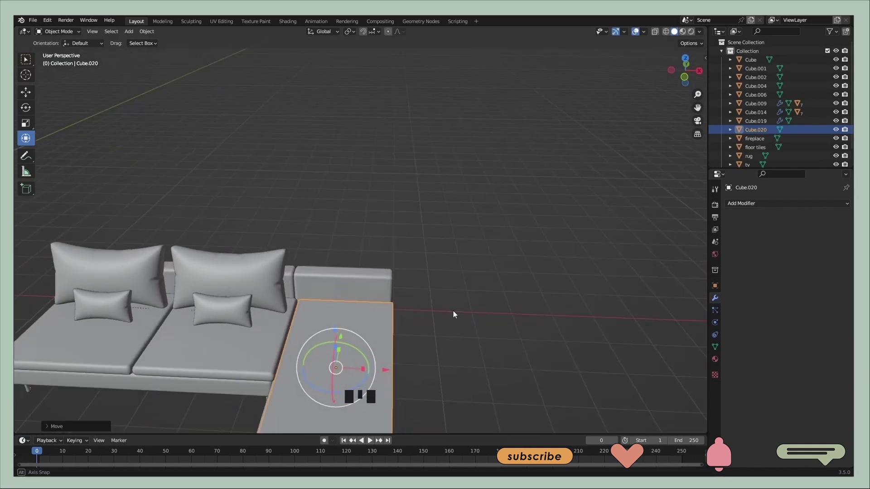
Stretch the slab so the cushion covers the whole chaise seat
drag(406, 341, 248, 377)
click(248, 377)
click(264, 355)
click(396, 326)
click(351, 345)
click(390, 372)
click(439, 358)
drag(428, 357, 361, 371)
scroll(down, 3)
scroll(up, 3)
click(345, 357)
Fine-tune the cushion's placement on the chaise and start applying its transforms
middle_click(395, 358)
click(389, 370)
click(427, 354)
middle_click(409, 341)
scroll(down, 3)
scroll(up, 3)
drag(392, 334, 409, 277)
click(410, 277)
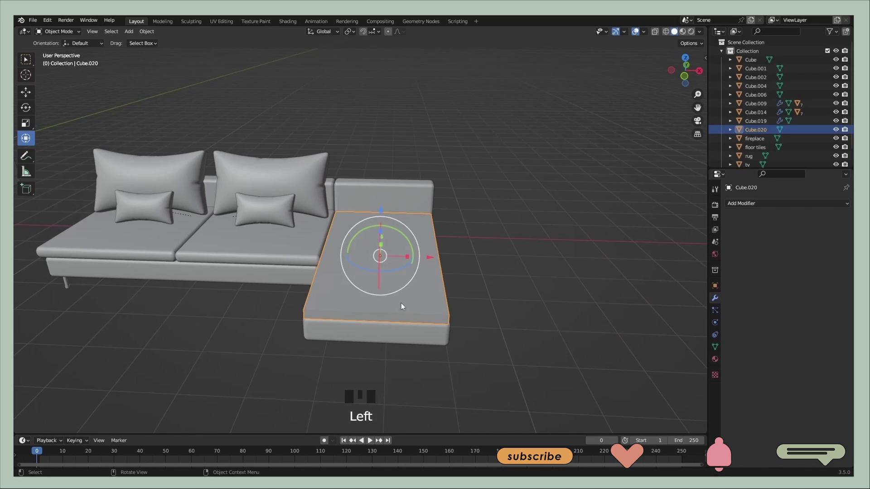
key(ctrl+a)
Apply all transforms and bevel the chaise cushion's top edges round with Ctrl+B
key(Tab)
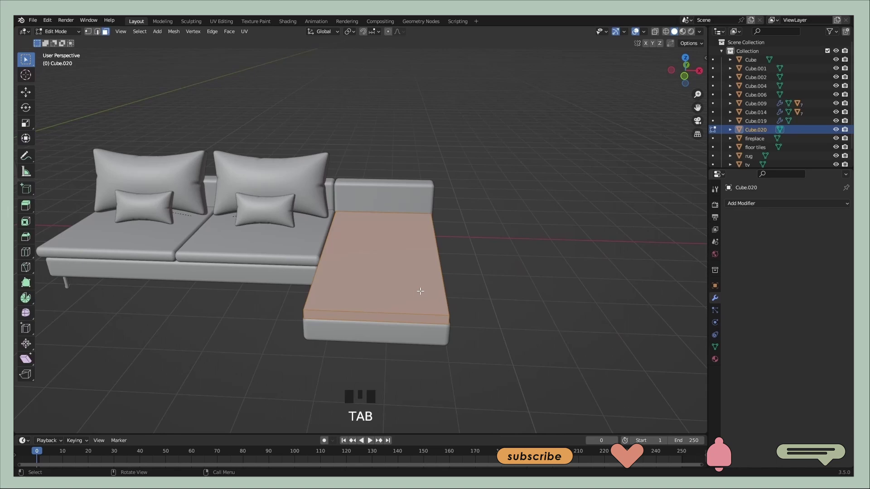
key(ctrl+b)
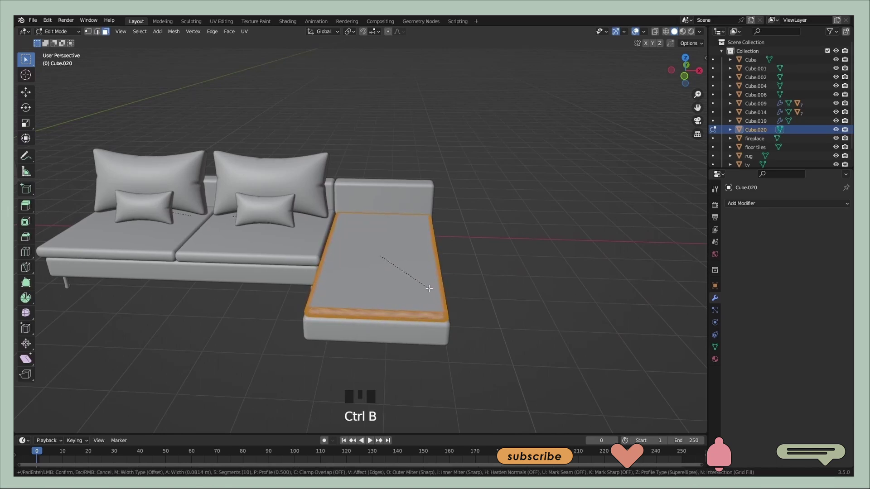
key(Tab)
click(495, 294)
Reset the cushion's origin via Object > Set Origin and enlarge it slightly
middle_click(481, 300)
click(418, 289)
right_click(400, 173)
click(509, 355)
drag(363, 274, 393, 275)
click(394, 275)
click(362, 284)
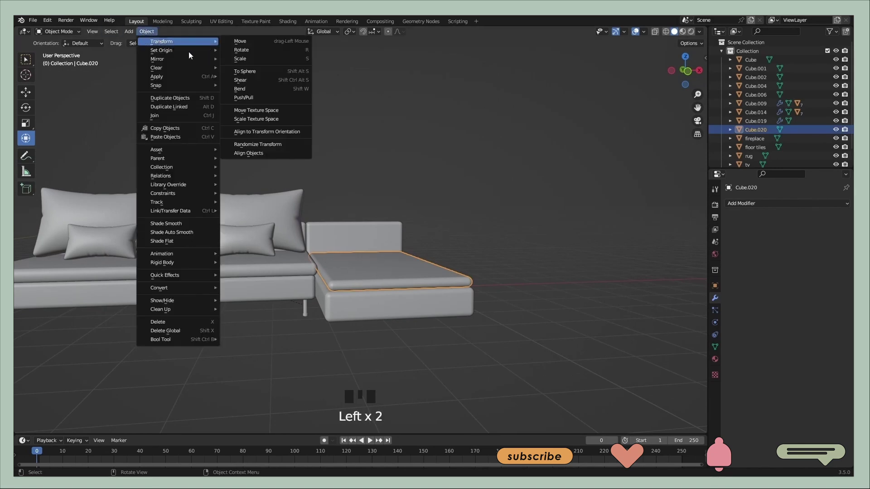
drag(249, 61, 374, 240)
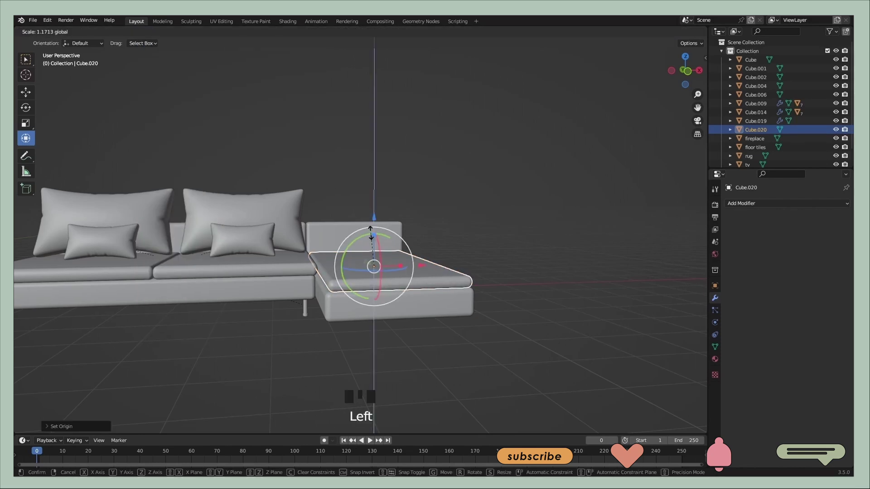
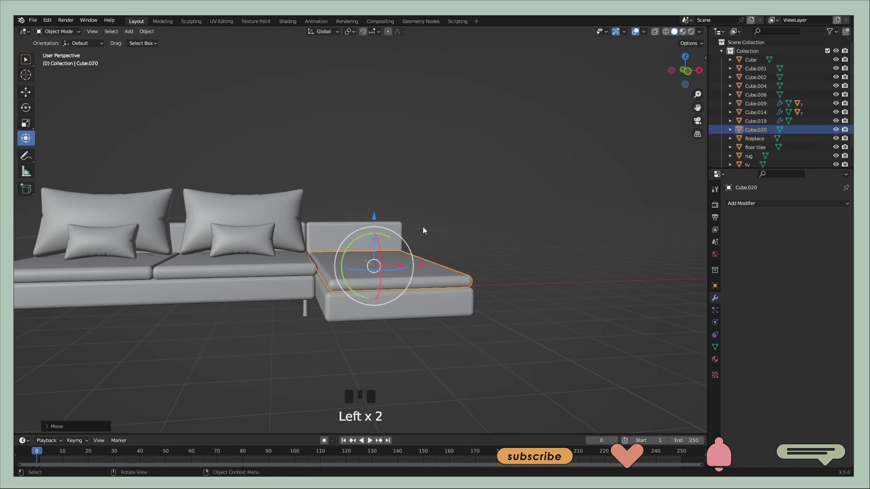
click(455, 230)
Resize the cushion to fit the chaise and duplicate the back panel with pillow for it
drag(459, 244, 463, 226)
drag(456, 223, 375, 281)
click(375, 281)
click(382, 239)
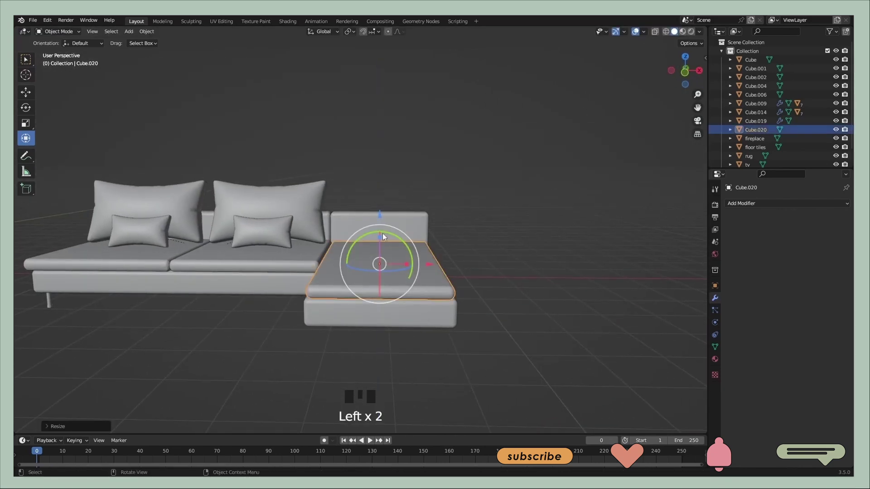
click(494, 250)
drag(463, 244, 316, 204)
key(ctrl+z)
click(312, 211)
click(591, 245)
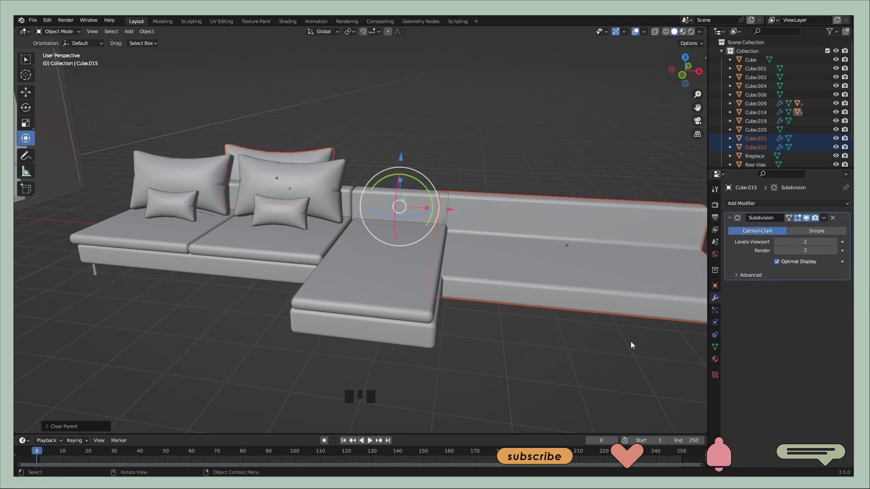
Delete the extra duplicated pillow piece
click(315, 157)
click(325, 181)
click(600, 279)
key(BackSpace)
key(Delete)
Move the copied large back pillow onto the chaise corner
click(581, 210)
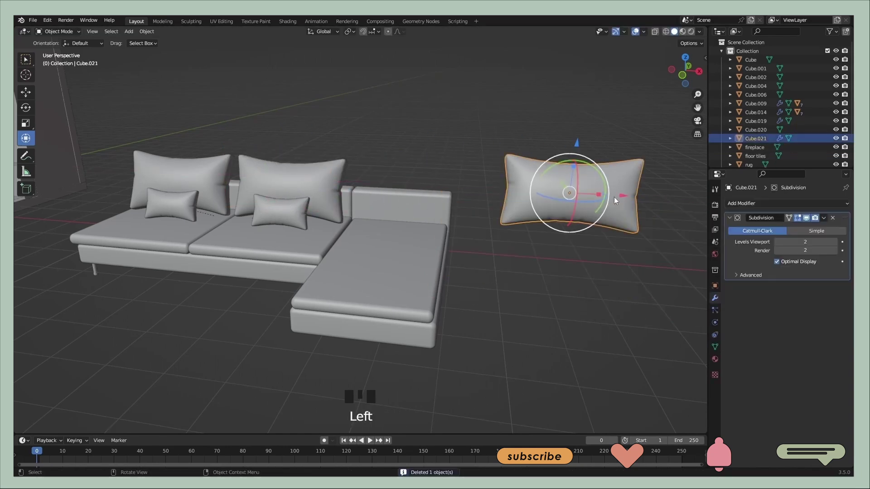
click(625, 198)
drag(549, 213, 628, 280)
scroll(down, 3)
click(610, 278)
drag(393, 285, 480, 266)
scroll(up, 3)
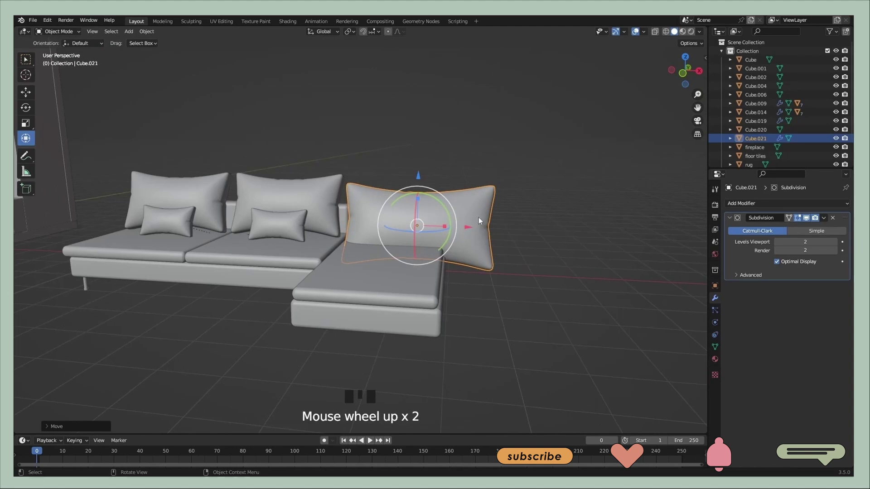
click(418, 179)
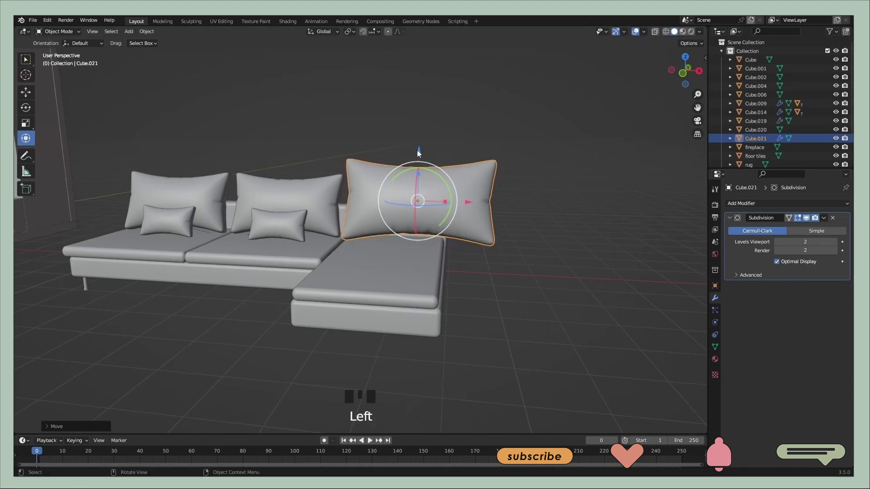
drag(504, 201, 623, 228)
Scale the back pillow to fit the chaise back
key(s)
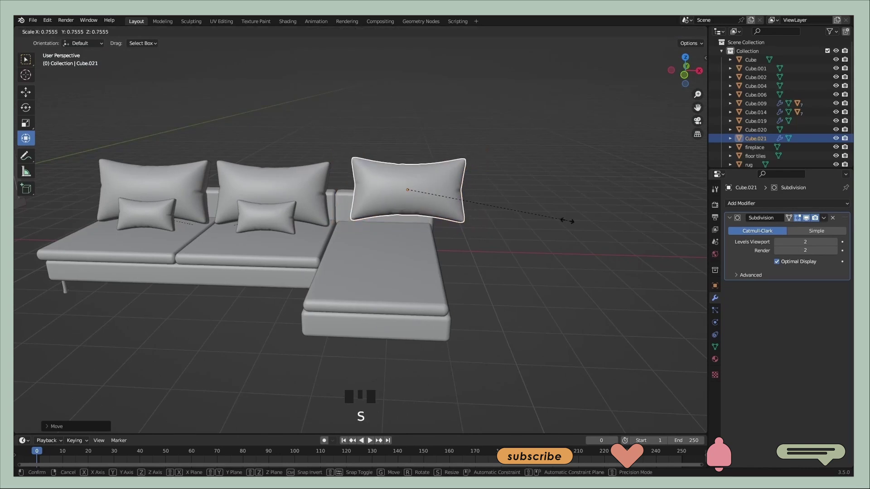
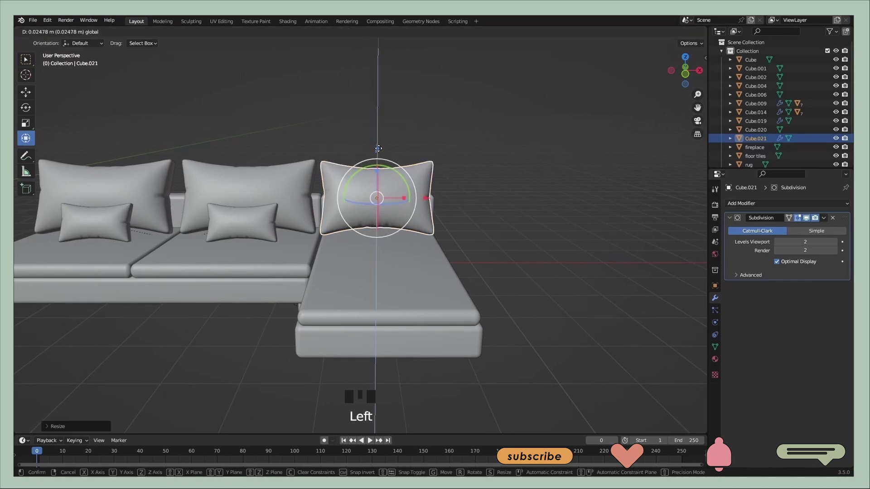
drag(485, 198, 621, 260)
click(621, 259)
drag(428, 262, 350, 262)
scroll(down, 3)
scroll(up, 3)
Copy a small pillow with Ctrl+C/Ctrl+V and place it on the chaise
click(225, 222)
key(ctrl+c)
click(555, 197)
click(377, 198)
key(ctrl+c)
key(ctrl+v)
drag(492, 200, 605, 239)
click(605, 238)
Tilt the small pillow sideways and paste a second copy of it
key(s)
drag(499, 231, 395, 159)
click(395, 159)
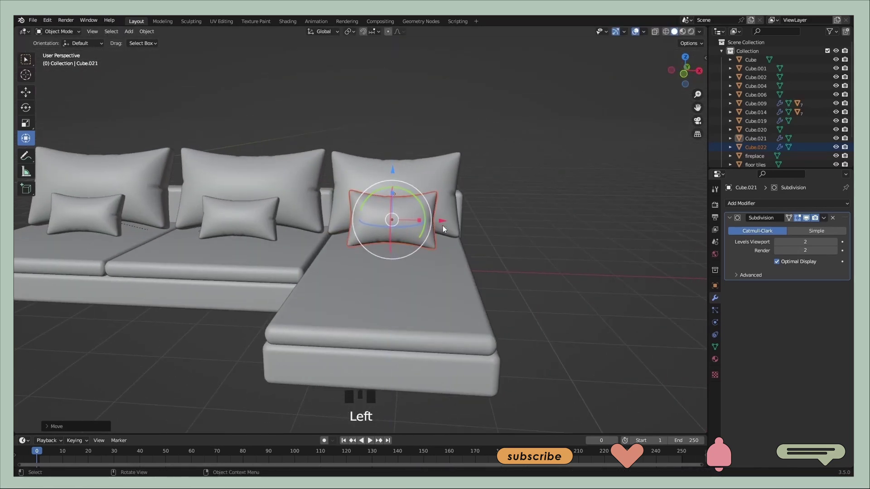
click(445, 224)
click(386, 227)
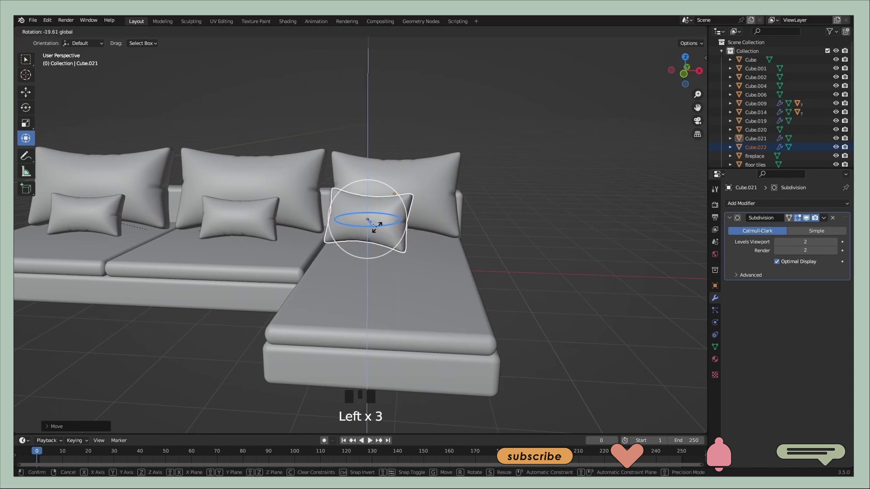
drag(450, 222, 452, 204)
key(ctrl+c)
key(ctrl+v)
click(468, 225)
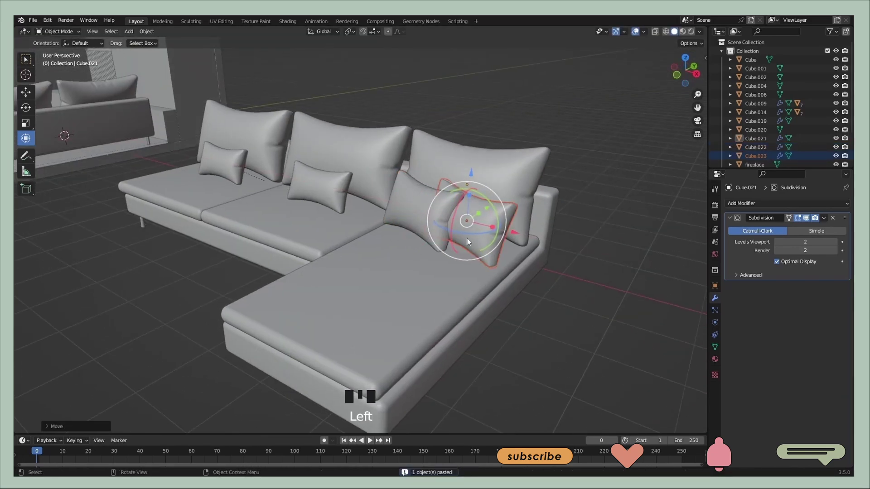
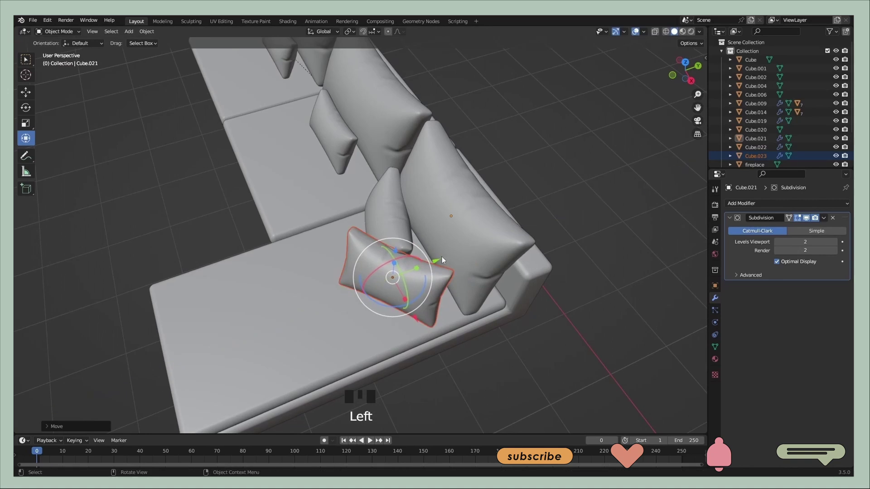
Lean the first small pillow against the large back pillow
middle_click(405, 234)
click(333, 234)
click(389, 231)
drag(375, 208, 452, 215)
click(452, 215)
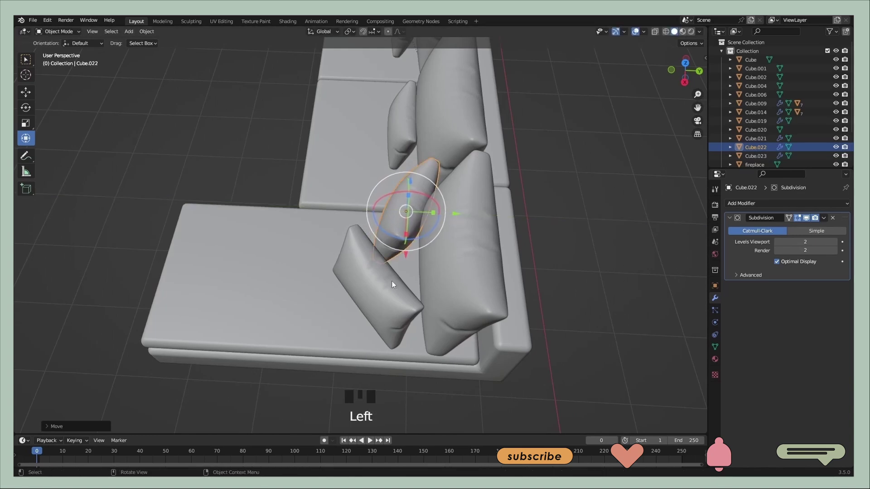
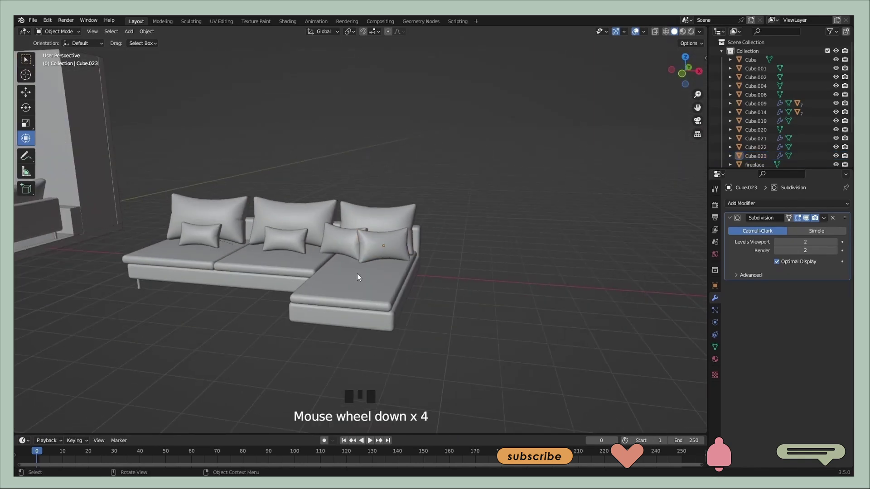
Shift the small pillow into the inner corner where the chaise meets the long sofa
scroll(up, 3)
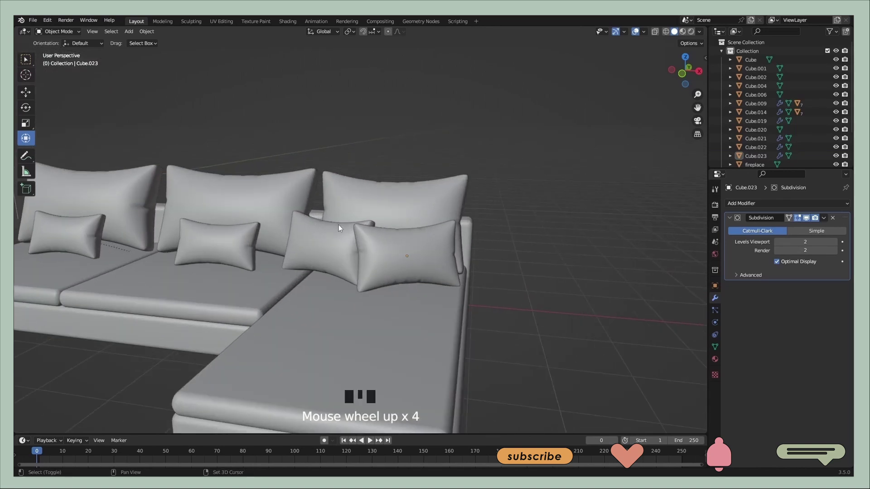
middle_click(364, 243)
click(468, 292)
click(520, 302)
middle_click(500, 300)
scroll(down, 3)
drag(400, 326, 450, 286)
click(450, 287)
click(460, 245)
click(444, 321)
click(485, 298)
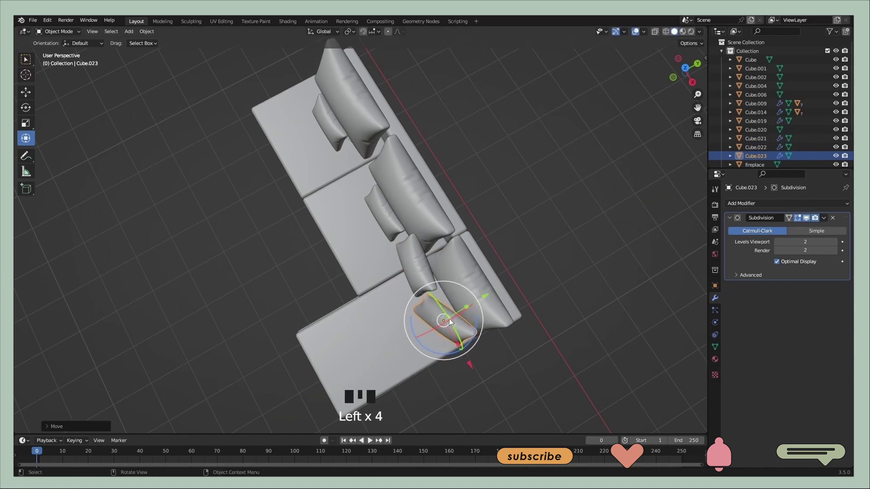
click(472, 366)
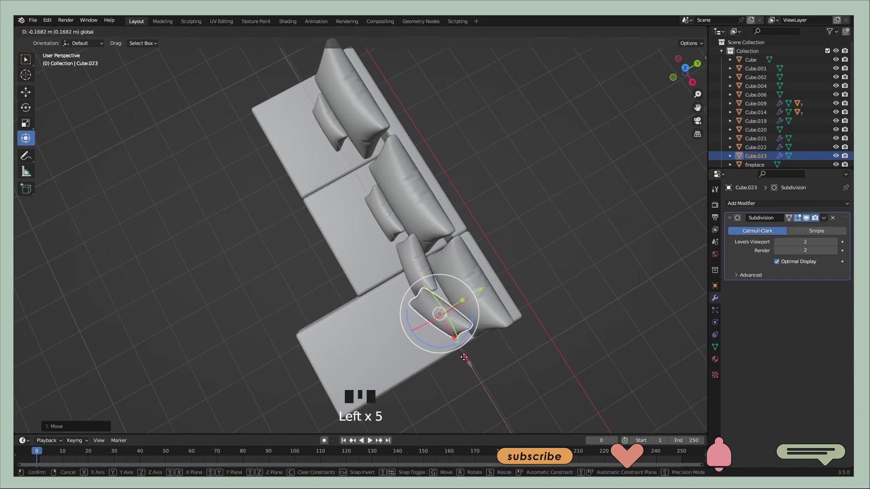
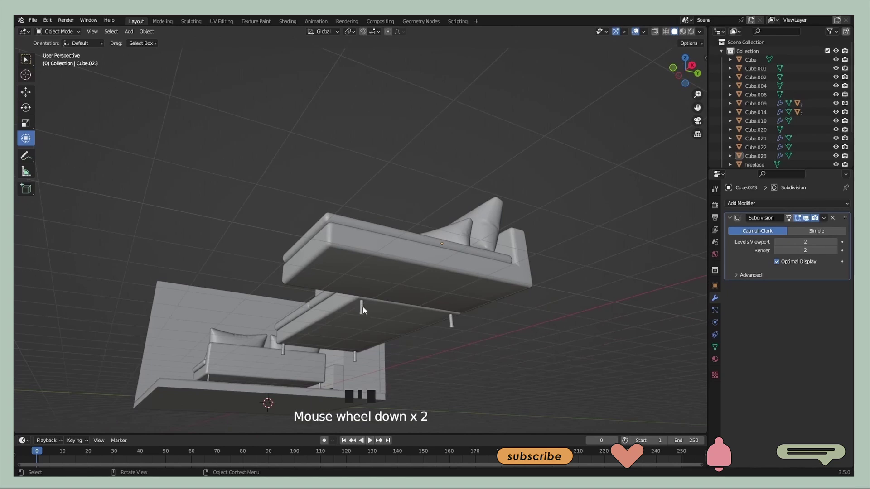
Copy the other sofa's cylinder legs and paste them into the scene
click(365, 312)
key(ctrl+c)
key(ctrl+v)
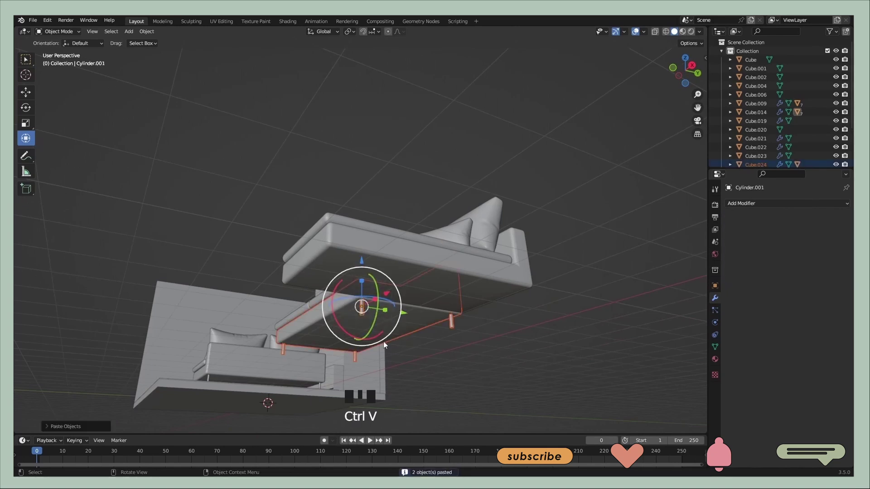
middle_click(421, 359)
click(439, 314)
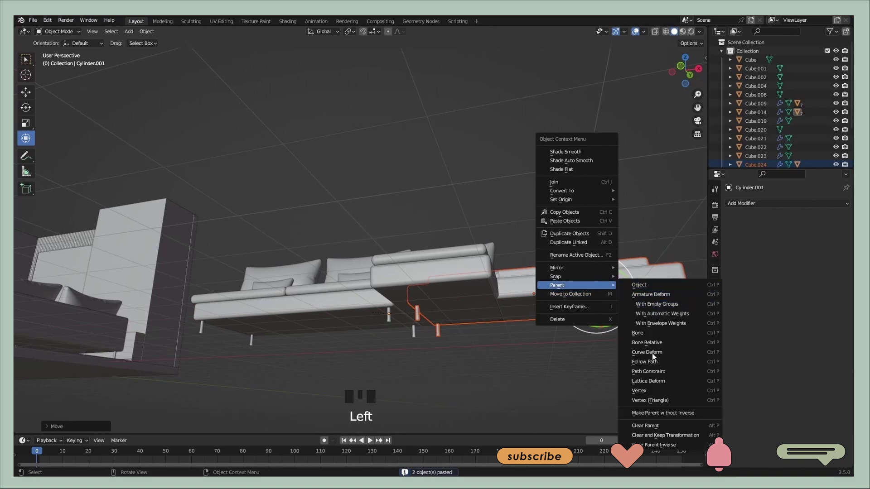
Delete an unneeded extra object pasted along with the legs
drag(649, 431, 567, 361)
click(567, 361)
click(589, 291)
key(BackSpace)
click(624, 299)
key(Delete)
click(381, 360)
middle_click(426, 362)
scroll(down, 3)
scroll(up, 3)
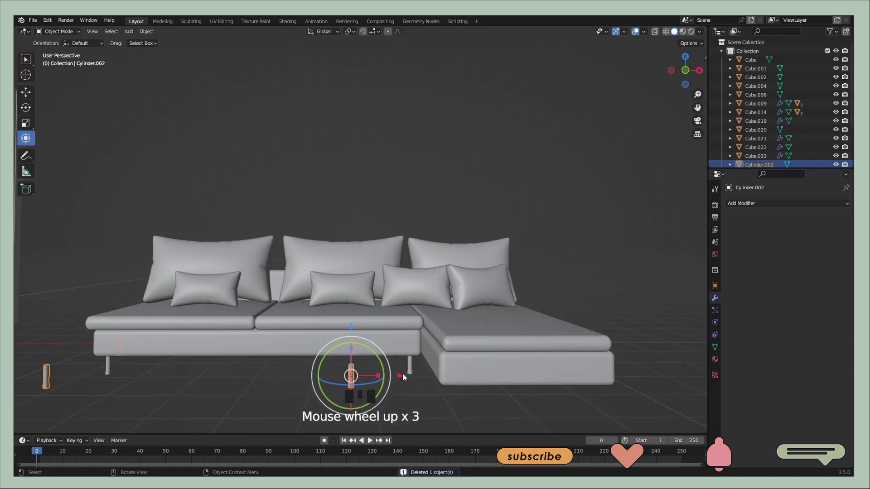
Select the pasted legs below the sectional and enter Edit Mode on them
middle_click(406, 359)
click(387, 288)
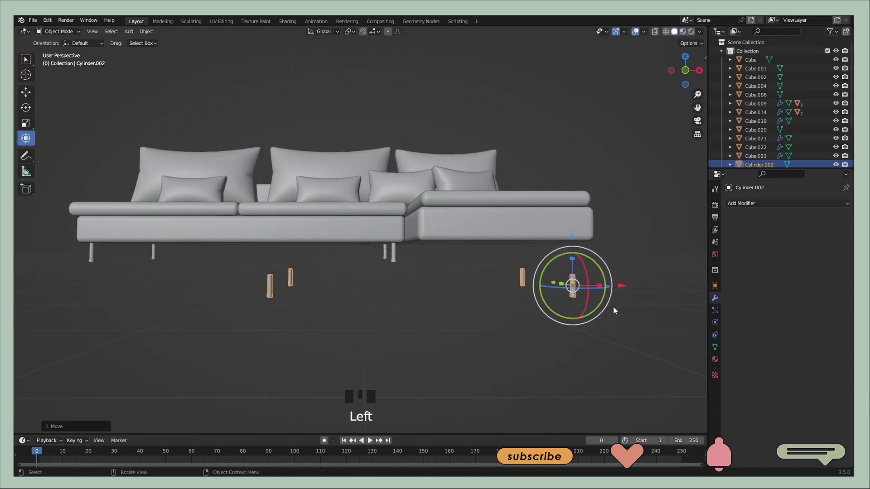
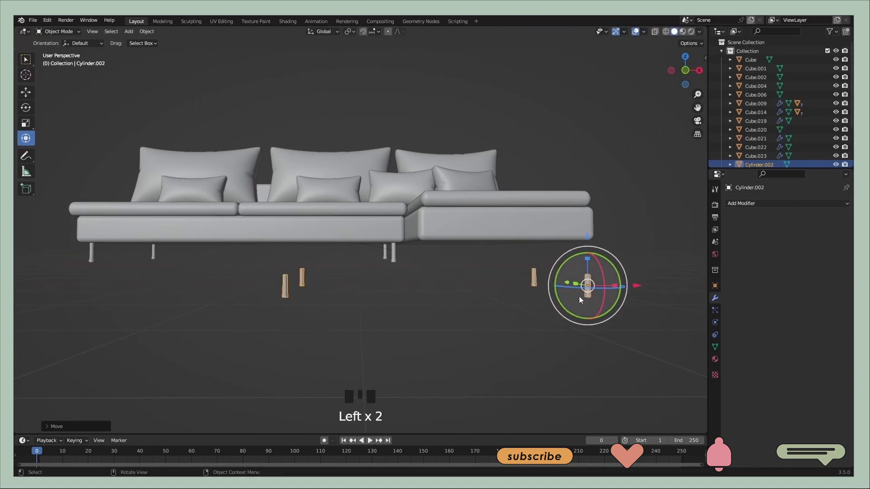
click(536, 281)
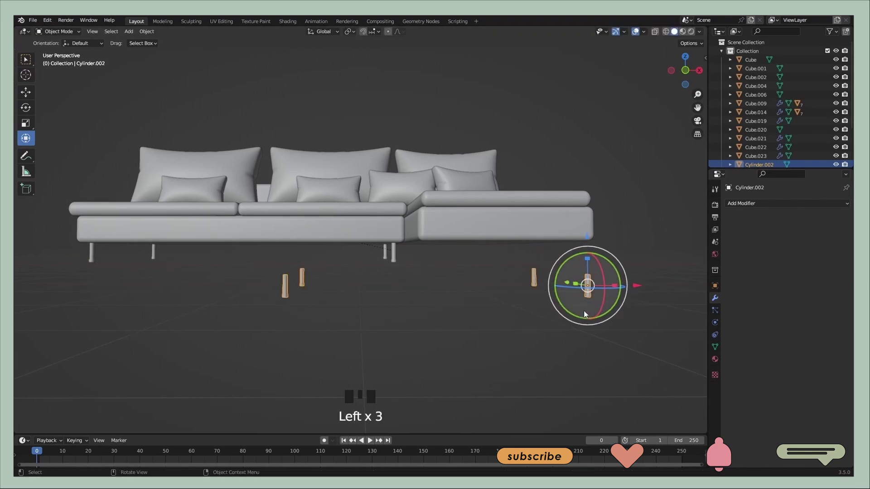
scroll(up, 3)
scroll(down, 3)
scroll(up, 3)
drag(528, 321, 352, 255)
scroll(down, 3)
middle_click(472, 266)
scroll(down, 3)
scroll(up, 3)
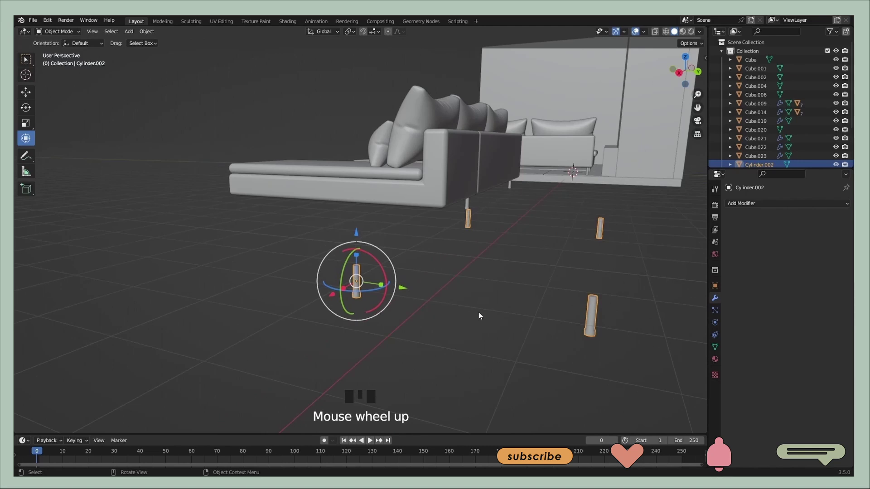
double_click(597, 314)
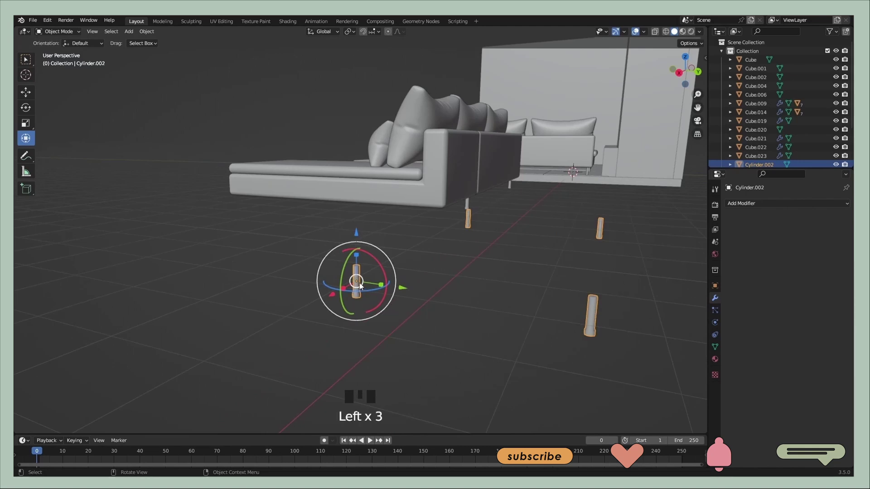
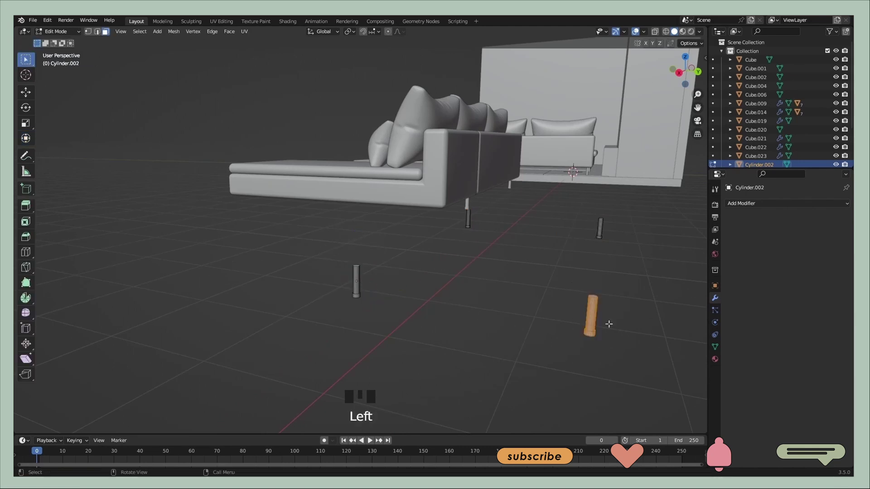
Select the linked geometry of the unneeded legs with L for deletion
key(l)
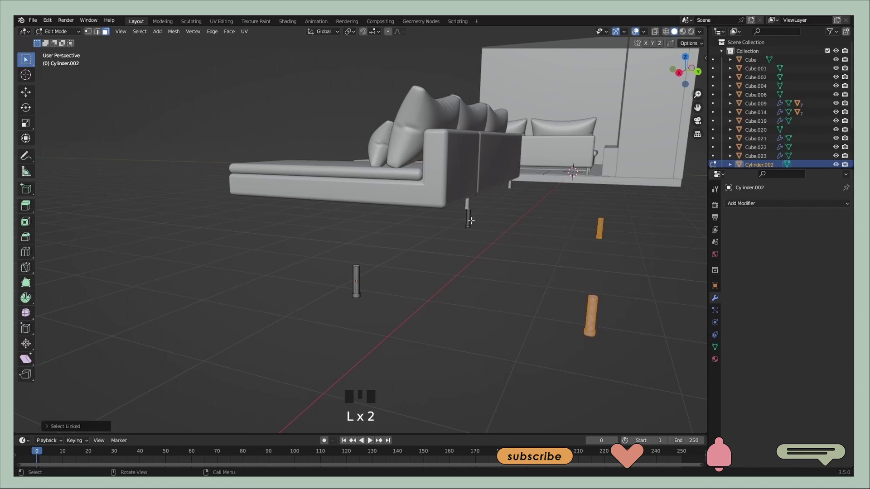
key(l)
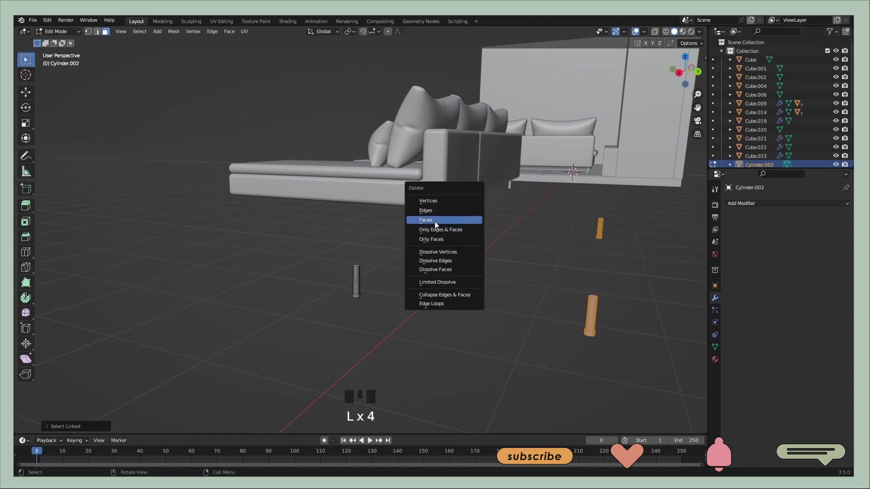
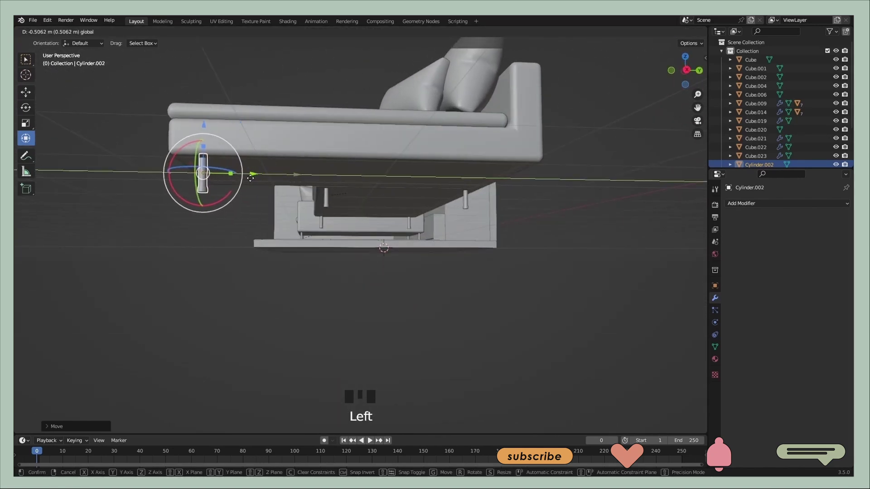
From Right Orthographic view, move the leg directly under the chaise base
click(690, 72)
click(267, 192)
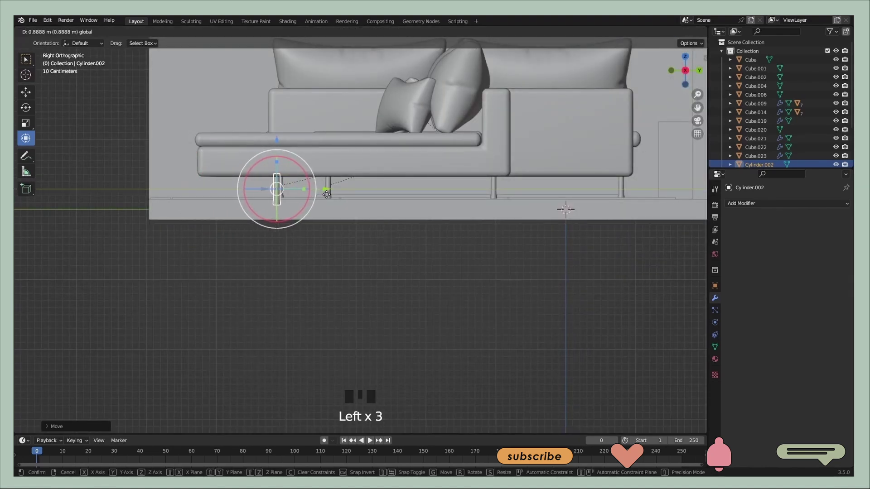
click(329, 192)
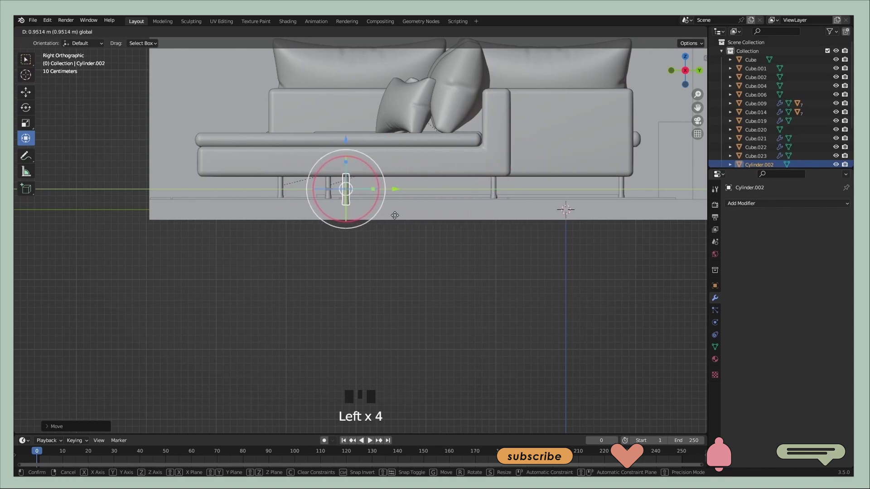
drag(509, 224, 515, 227)
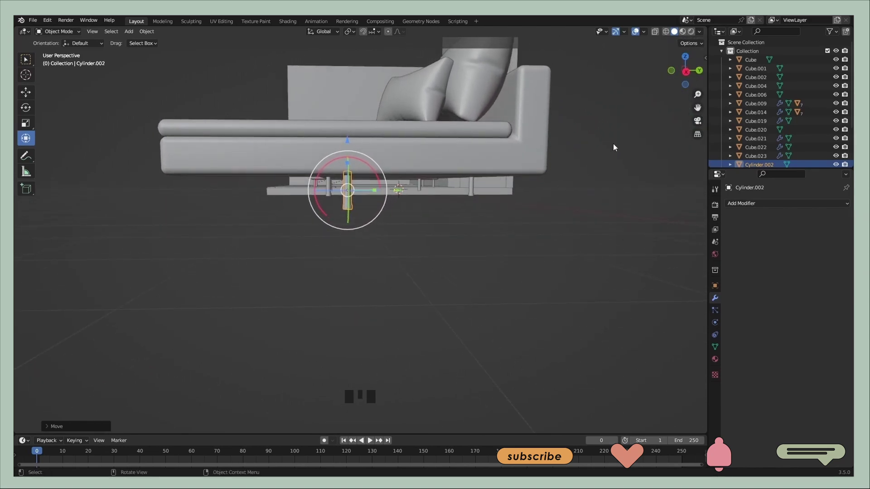
Raise the leg so its top meets the chaise base
click(687, 73)
scroll(up, 3)
click(385, 160)
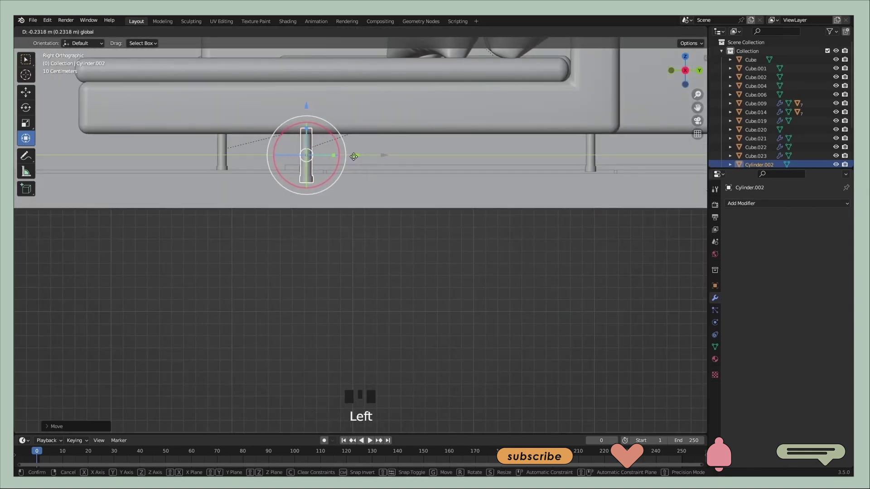
click(308, 106)
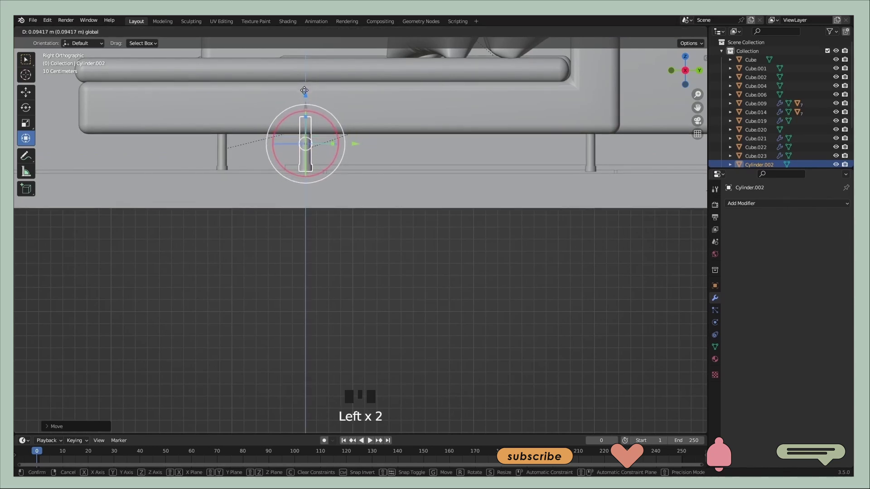
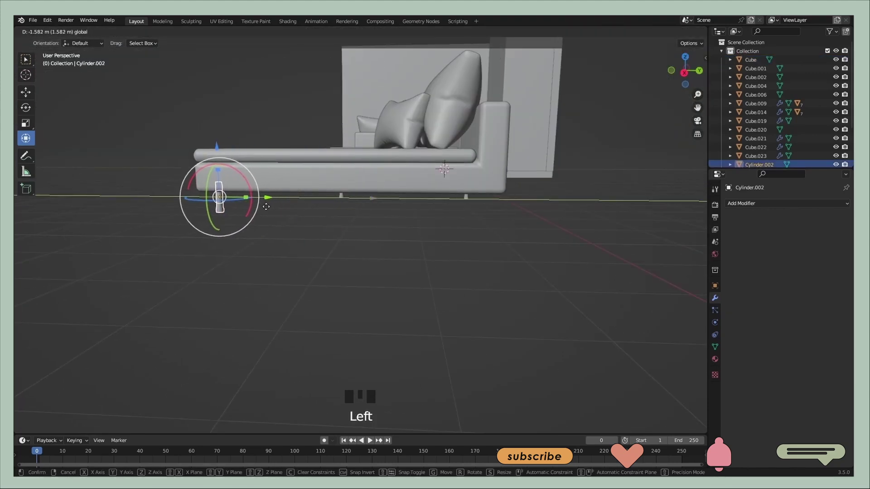
Duplicate the cylinder leg with copy-paste and set the copies at the first sofa corners
drag(290, 210, 452, 116)
key(ctrl+c)
key(ctrl+v)
click(493, 119)
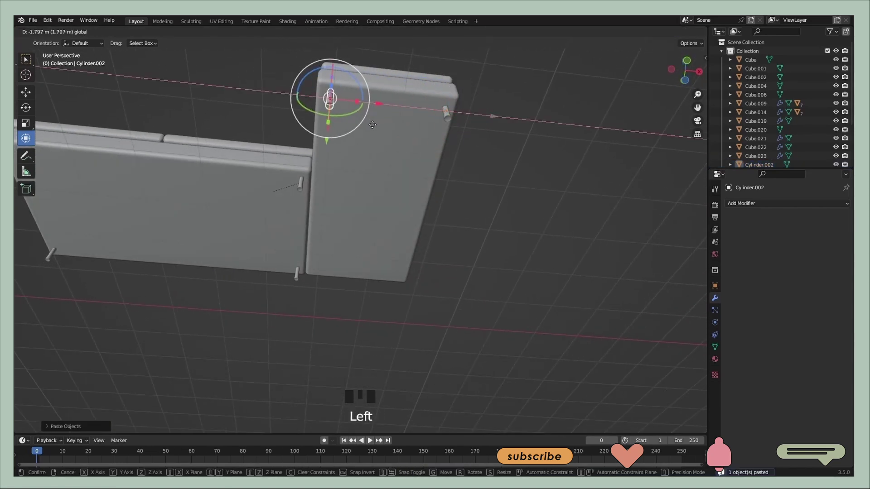
key(ctrl+c)
key(ctrl+v)
click(328, 146)
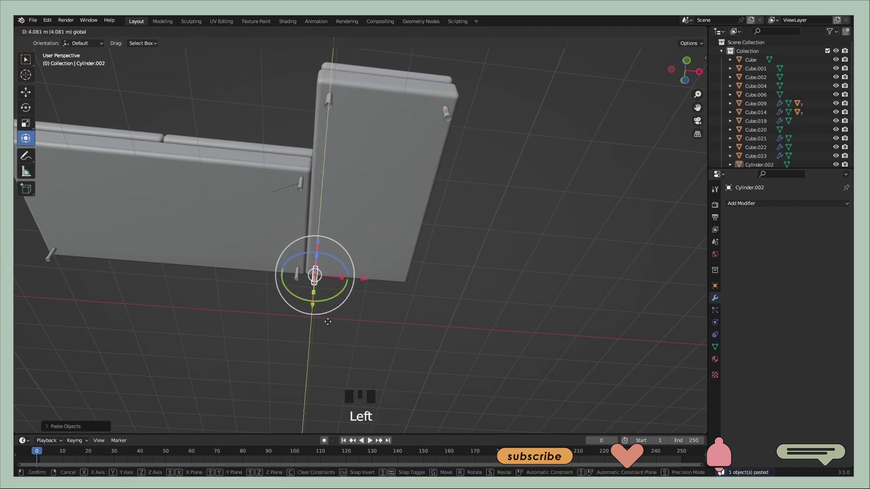
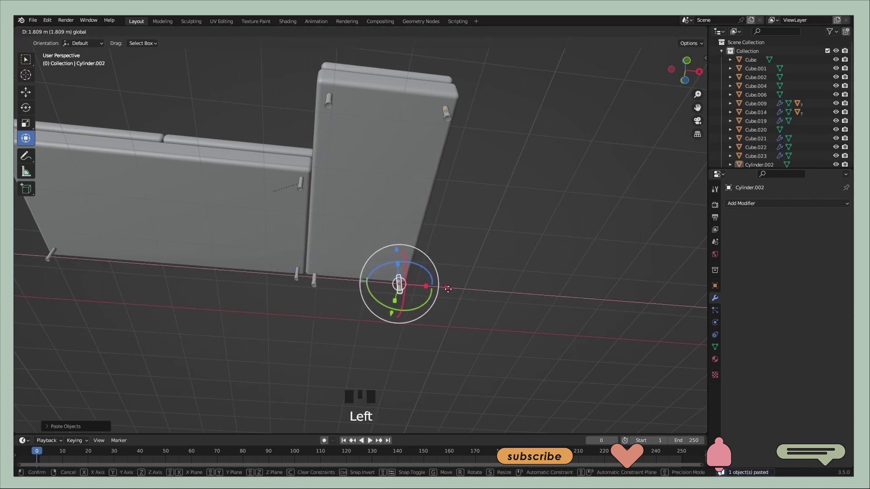
click(482, 290)
Move legs under the chaise corner and the adjoining base corners
drag(353, 263, 345, 365)
click(345, 365)
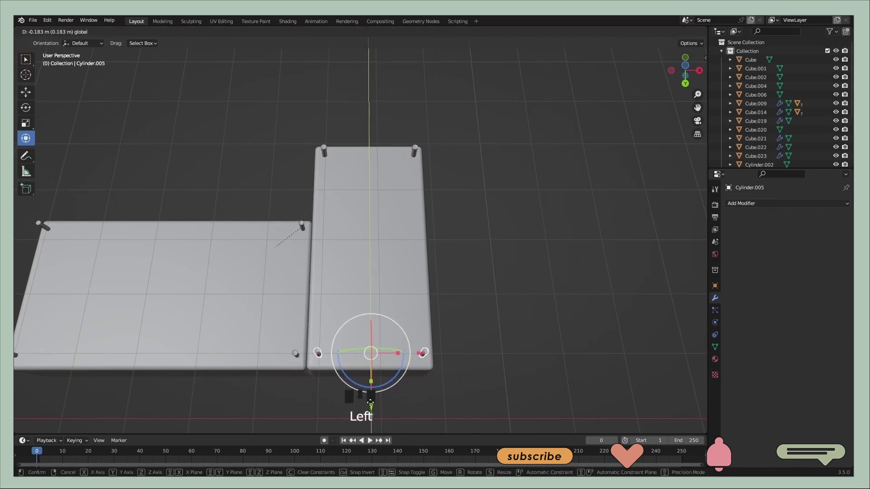
click(493, 358)
drag(476, 313, 443, 280)
scroll(down, 3)
drag(357, 269, 485, 248)
scroll(up, 3)
drag(438, 211, 350, 260)
click(350, 260)
Position the remaining legs at the far base corners of the sectional
drag(426, 252, 265, 209)
click(265, 209)
click(399, 213)
click(262, 205)
drag(330, 211, 352, 166)
click(351, 165)
click(374, 138)
click(385, 118)
click(326, 135)
Parent the chaise pieces and legs together with Ctrl+P
click(337, 200)
key(ctrl+p)
click(408, 252)
middle_click(239, 234)
click(373, 245)
scroll(down, 3)
Select the sectional sofa parts and rotate the whole sofa about 180 degrees
drag(343, 213, 486, 218)
click(486, 218)
drag(368, 293, 431, 228)
click(431, 228)
scroll(down, 3)
click(315, 260)
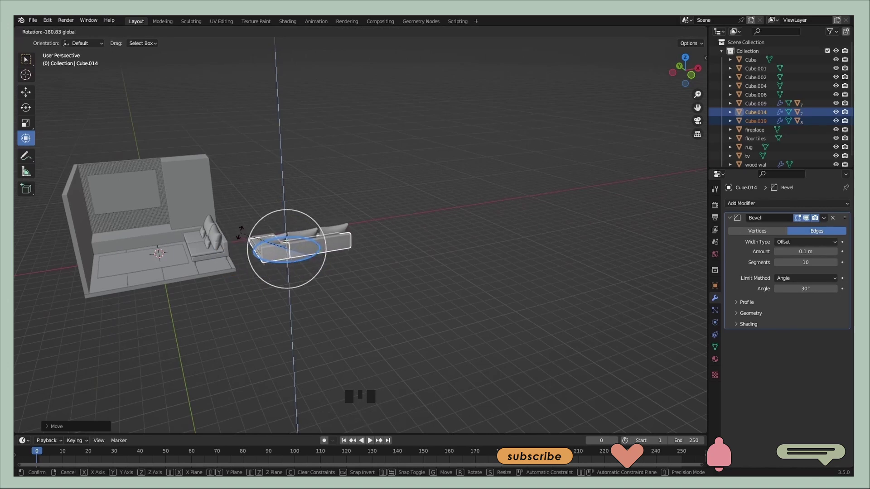
Confirm the half-turn and move the sectional toward the room
click(333, 245)
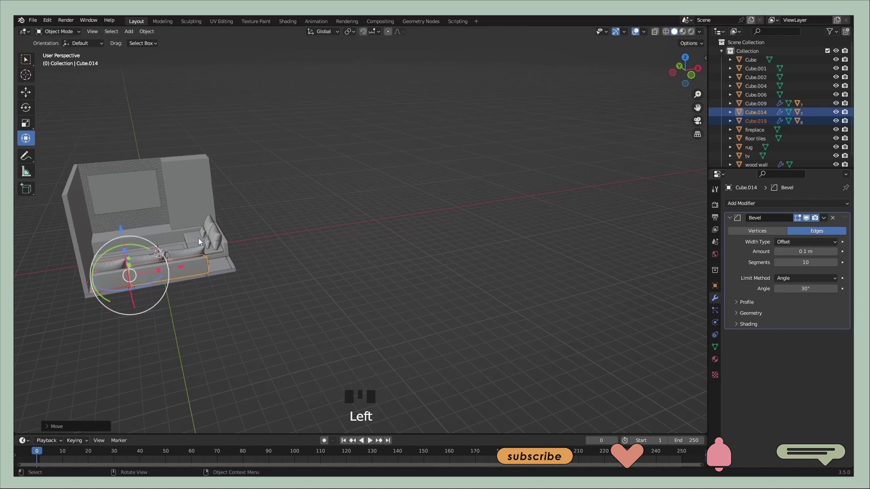
scroll(up, 3)
drag(224, 245, 446, 222)
scroll(down, 3)
middle_click(437, 229)
Place the sectional inside the room beside the other sofa and scale it to about 0.74
scroll(up, 3)
scroll(up, 3)
drag(293, 204, 546, 355)
key(s)
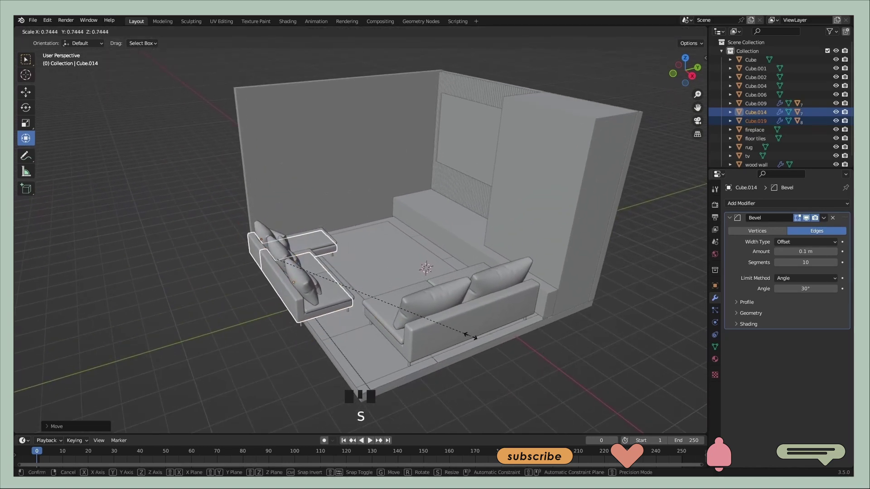